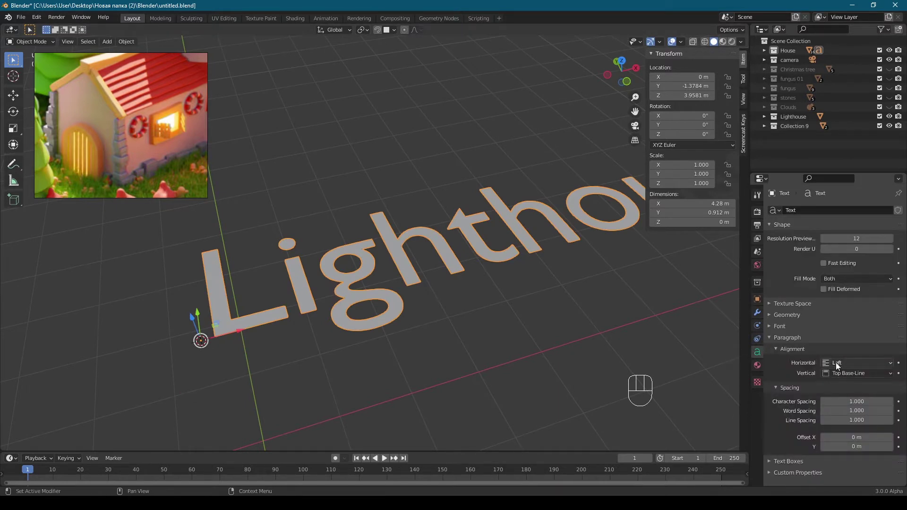
Set the Lighthouse text's horizontal alignment to Center and reframe the view on the word.
left_click_drag(838, 365, 839, 388)
left_click_drag(390, 303, 457, 296)
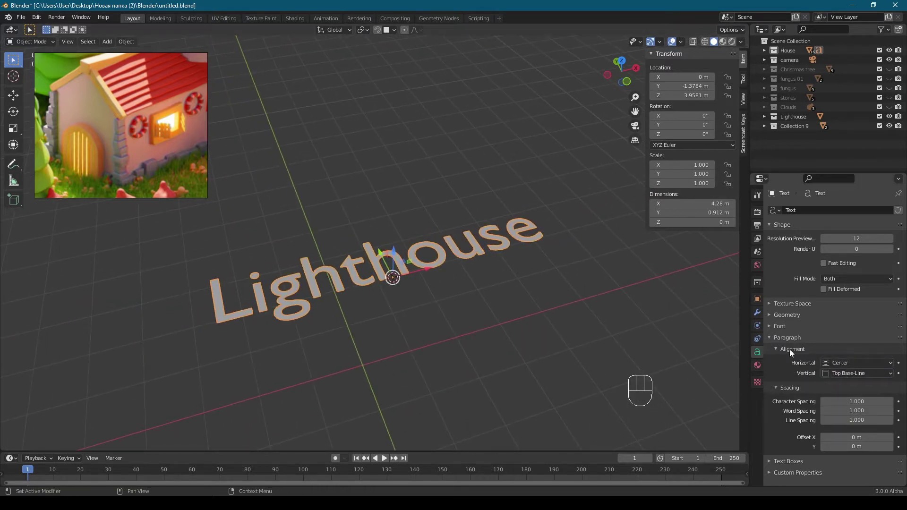
left_click_drag(467, 300, 517, 301)
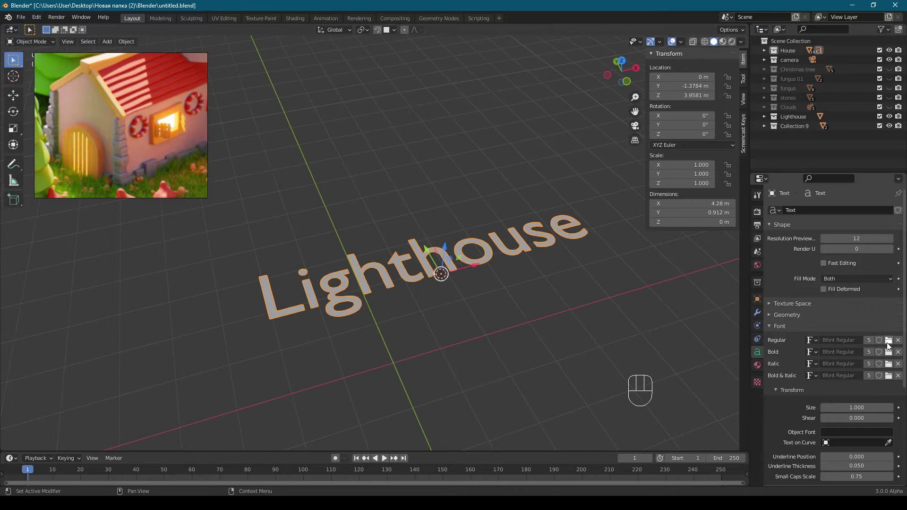
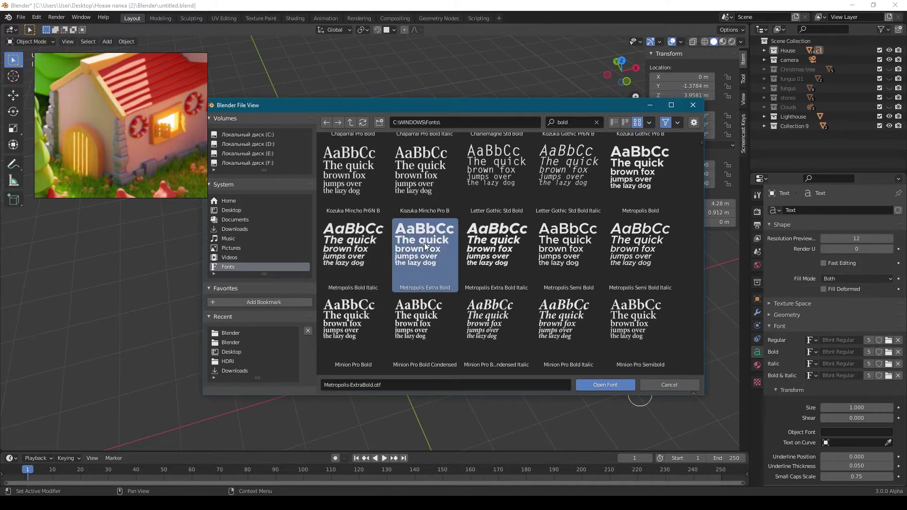
Load Metropolis Extra Bold as the text's Regular font and orbit along the lettering.
left_click_drag(417, 276, 442, 249)
left_click_drag(422, 271, 455, 253)
left_click_drag(450, 263, 441, 274)
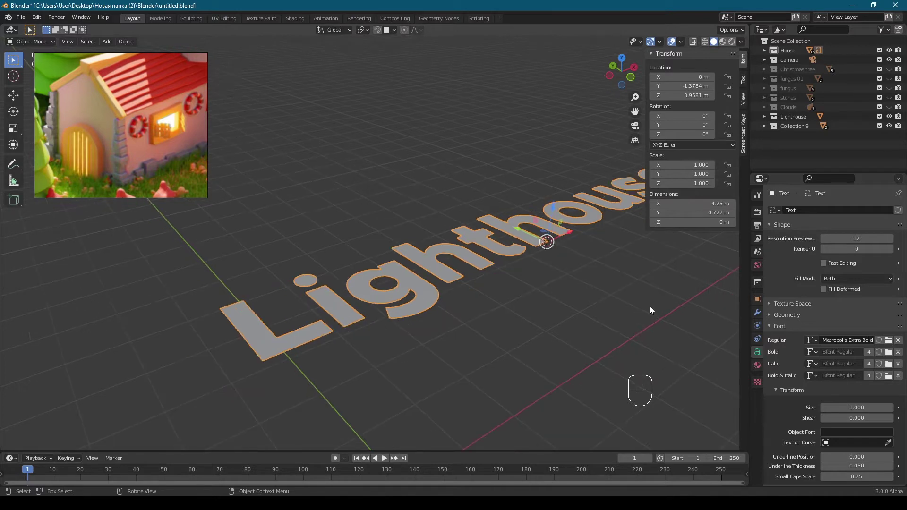
Set the text geometry to Extrude 0.03 m and Bevel Depth 0.011 m, then face the house front.
left_click(781, 317)
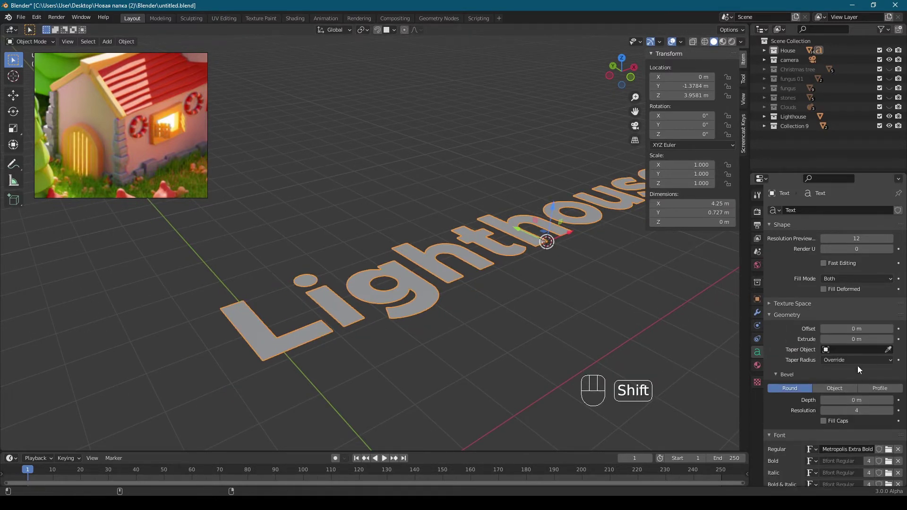
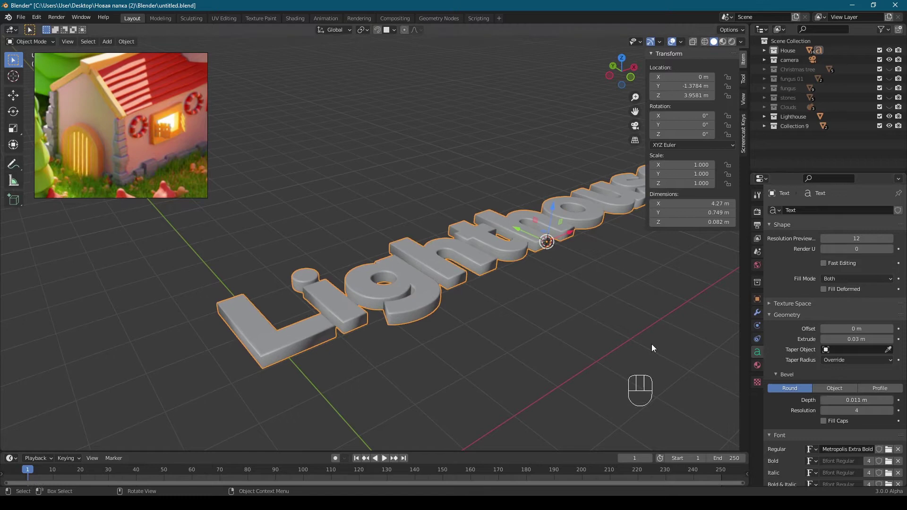
left_click_drag(436, 296, 406, 329)
left_click_drag(444, 328, 433, 326)
key("KP_Divide")
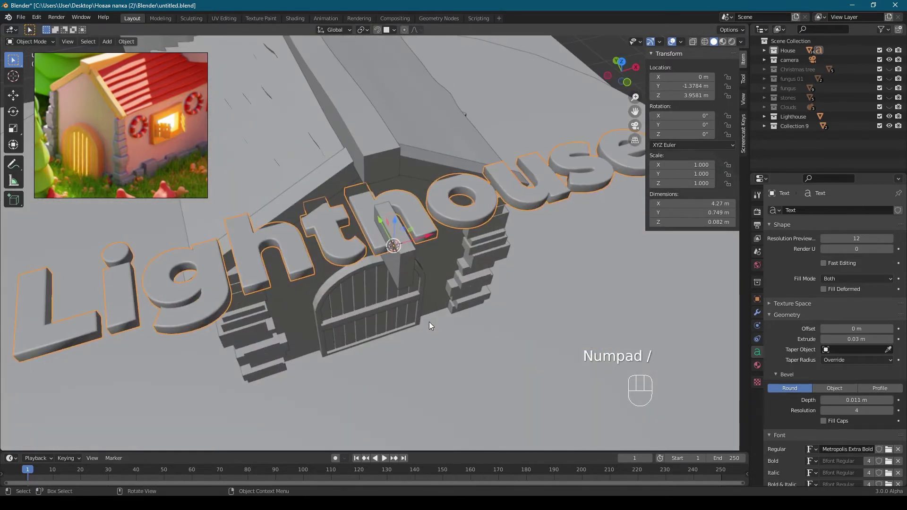
Scale the text down and rotate it 90° on X and Z to stand upright facing outward.
key("s")
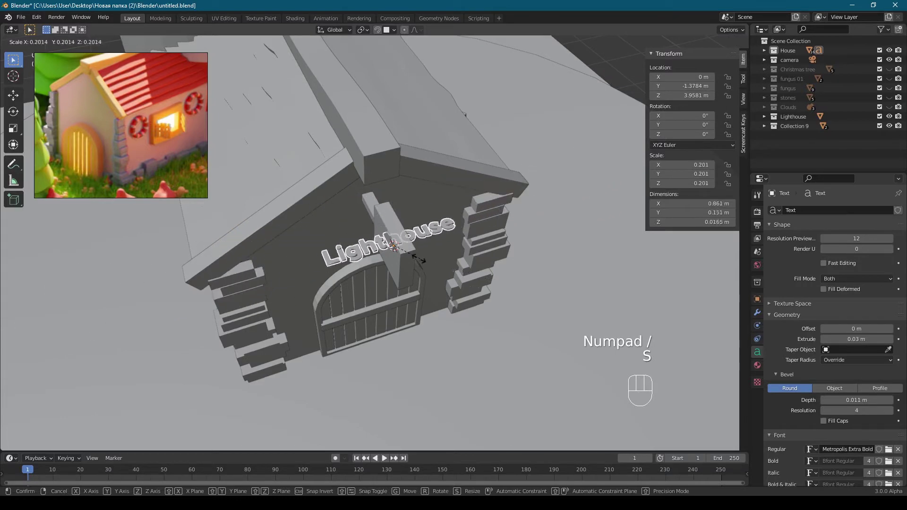
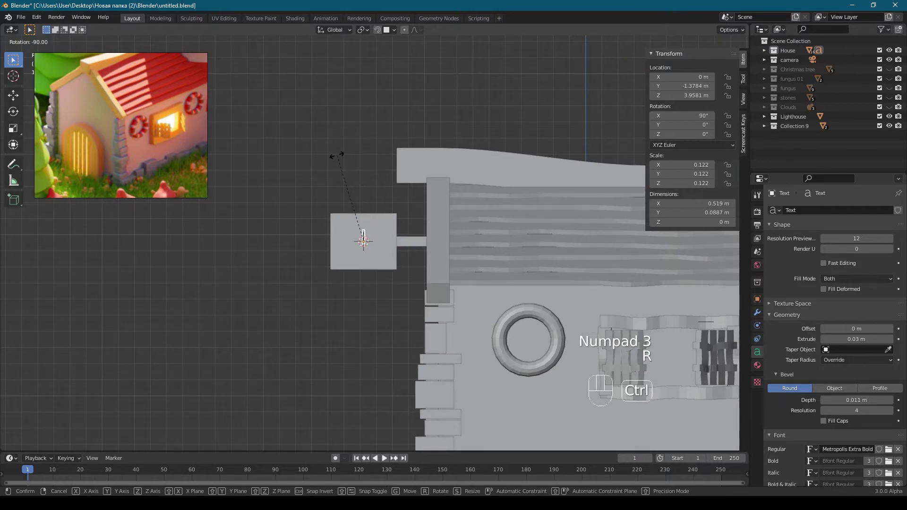
left_click_drag(330, 164, 405, 195)
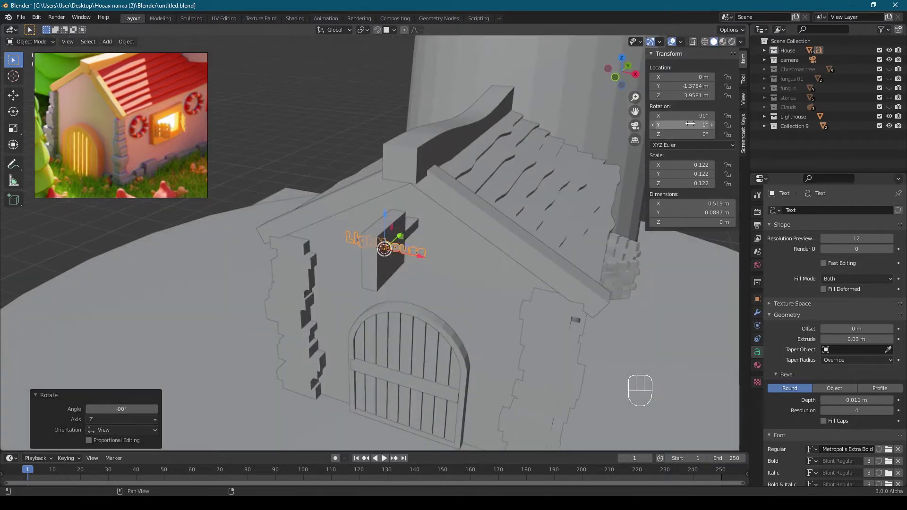
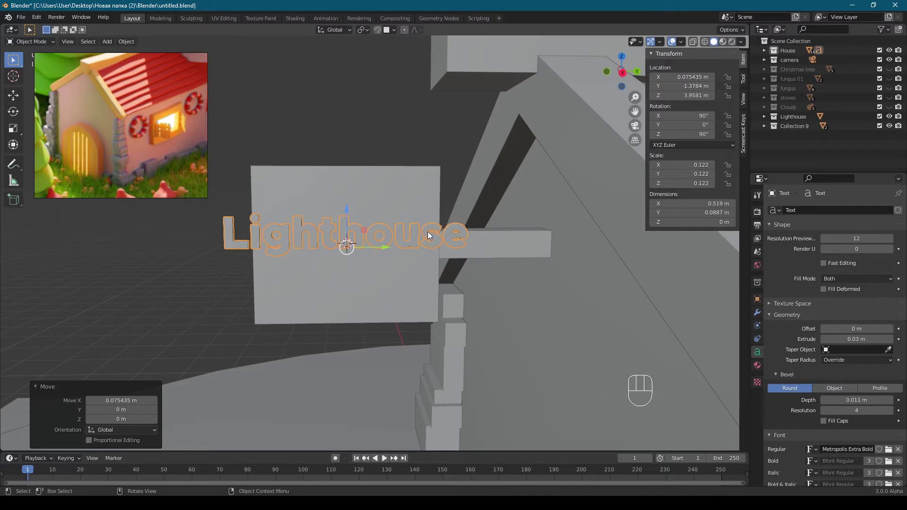
key("KP_1")
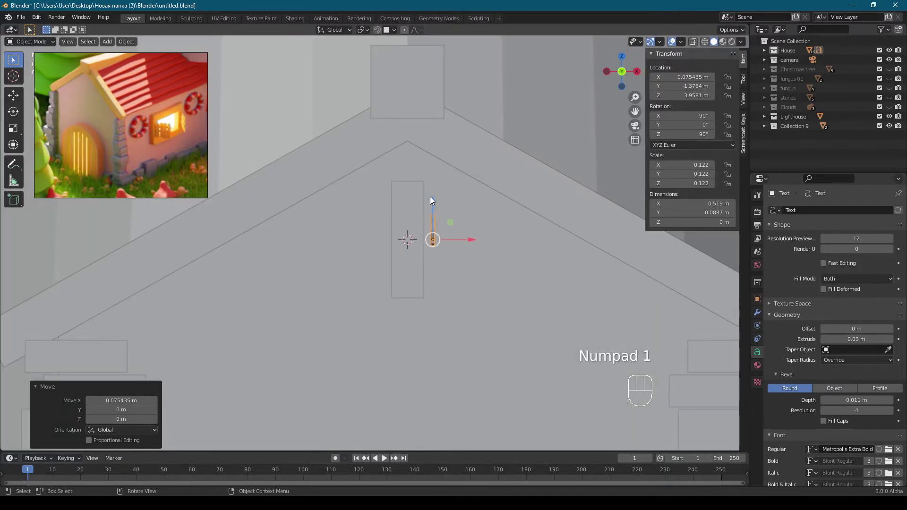
Scale the sign board flatter in Z and longer in Y, shifting it along the word.
left_click(436, 202)
left_click_drag(403, 222, 367, 226)
left_click_drag(436, 185, 415, 191)
key("s")
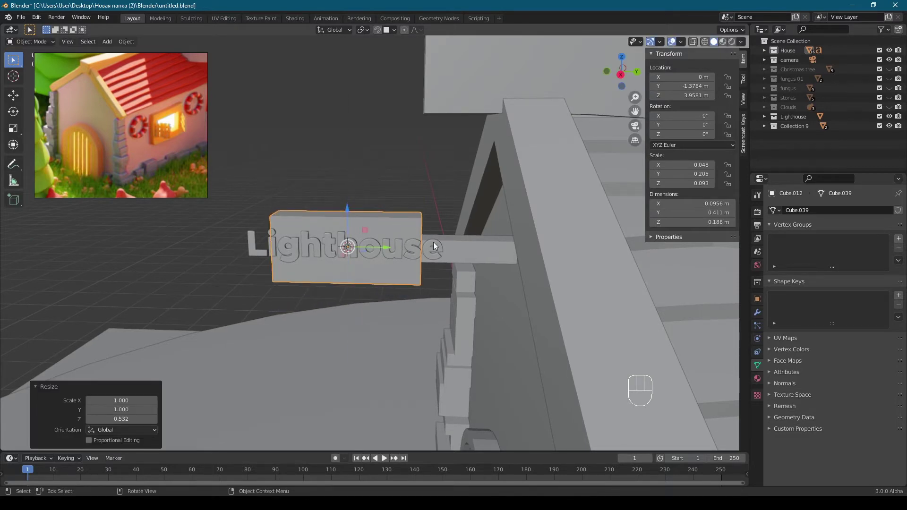
key("s")
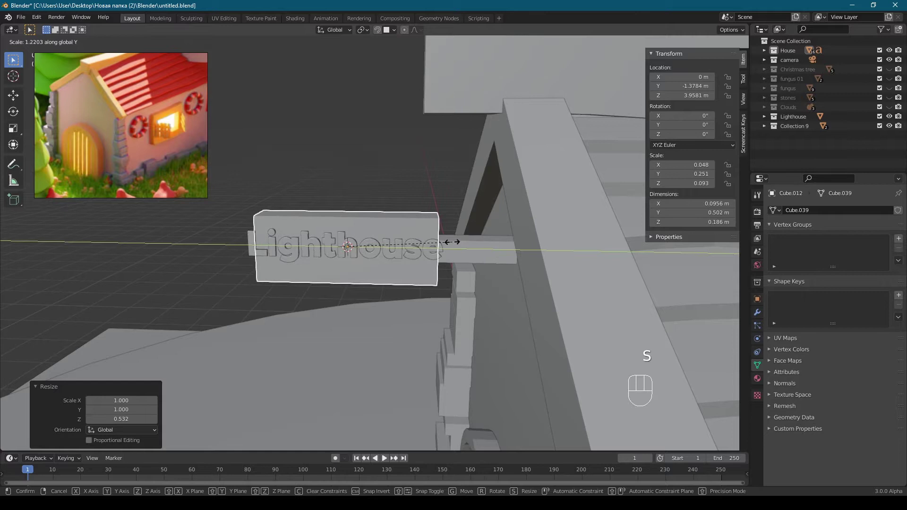
left_click_drag(376, 250, 359, 248)
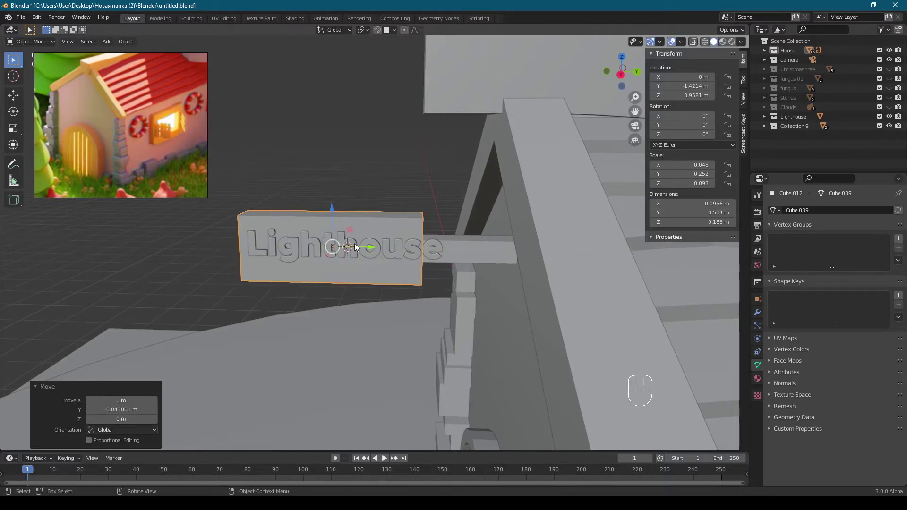
left_click(363, 231)
left_click_drag(365, 231, 403, 275)
Snap the 3D cursor to the board and centre the Lighthouse text on it.
key("shift+s")
left_click(395, 252)
left_click_drag(357, 249, 375, 253)
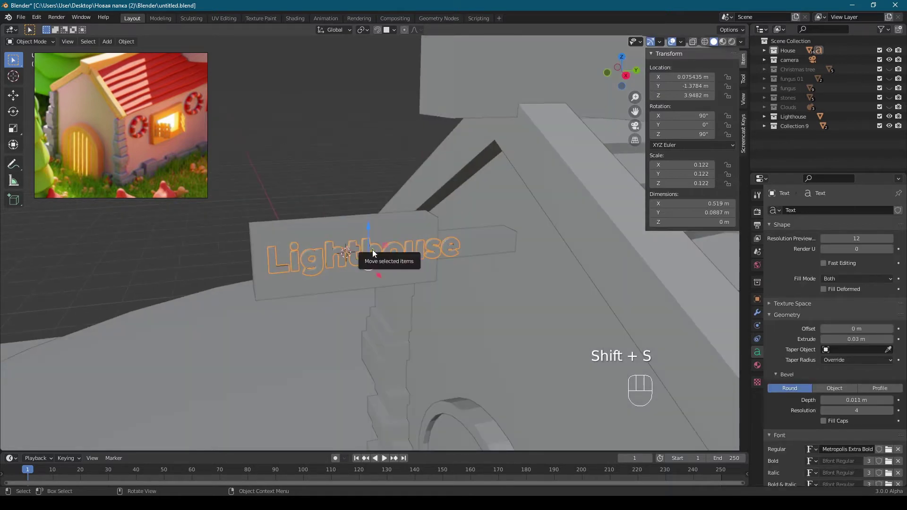
left_click_drag(376, 253, 427, 265)
key("shift+s")
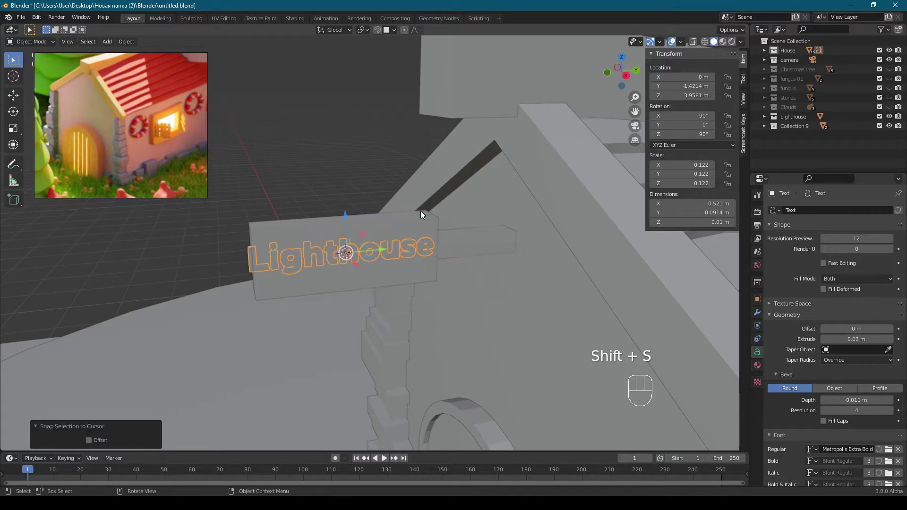
left_click_drag(386, 255, 427, 259)
left_click(422, 269)
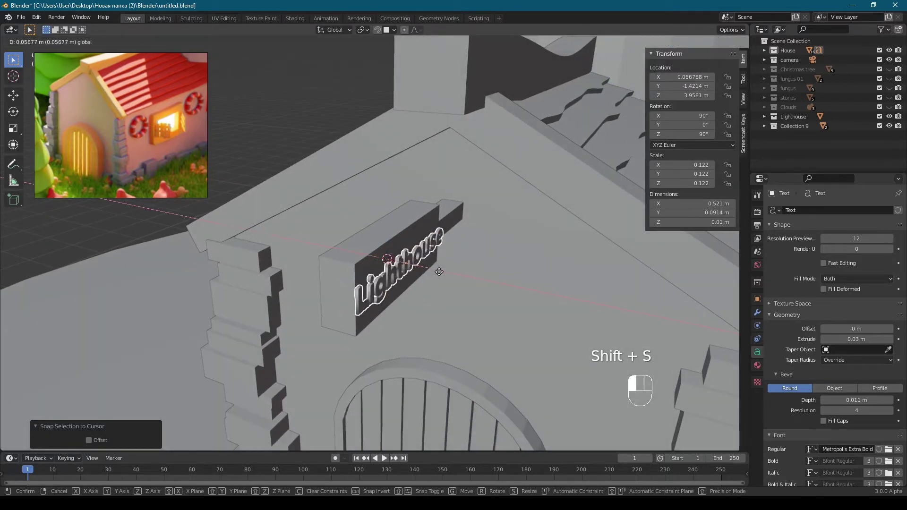
key("KP_1")
left_click_drag(397, 241, 279, 258)
right_click(479, 246)
left_click_drag(422, 256, 350, 266)
key("1")
Widen the sign board along Y to about 0.57 m and save the file.
left_click(337, 234)
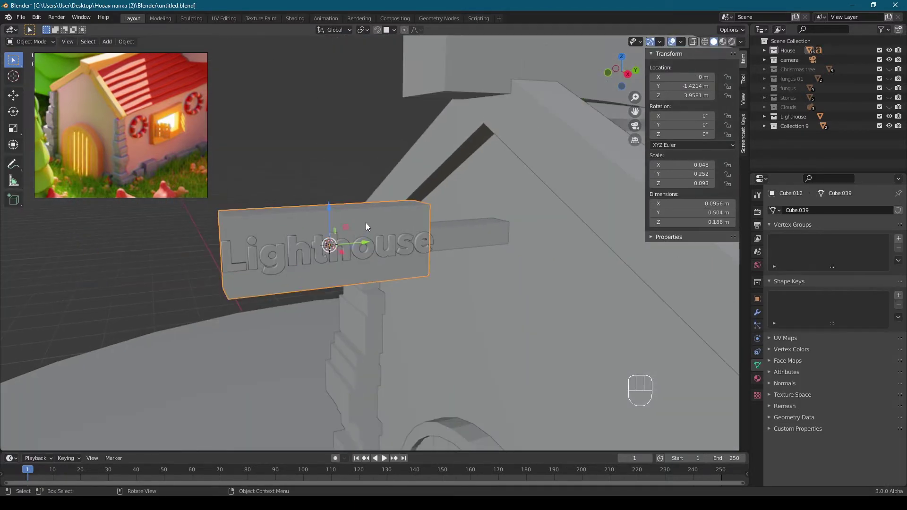
left_click_drag(347, 239, 329, 247)
middle_click(363, 247)
key("s")
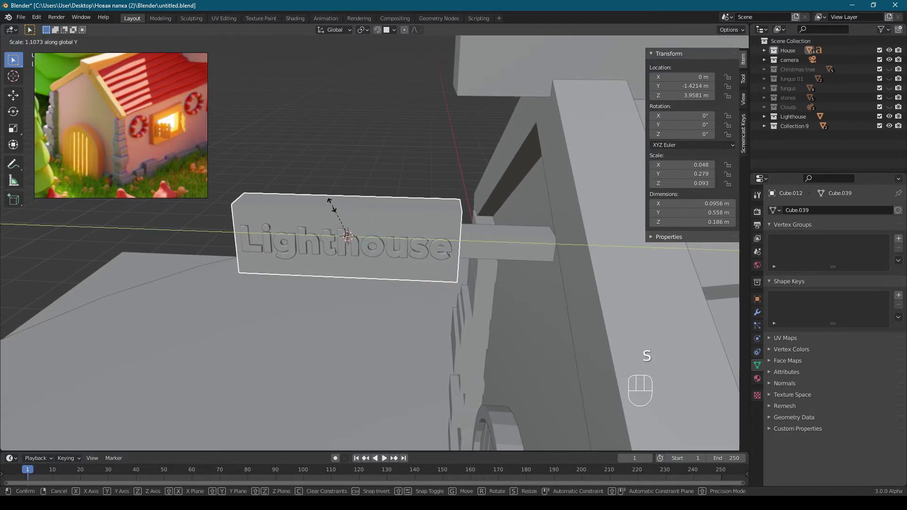
left_click(384, 168)
left_click_drag(314, 146, 389, 142)
key("KP_0")
key("ctrl+s")
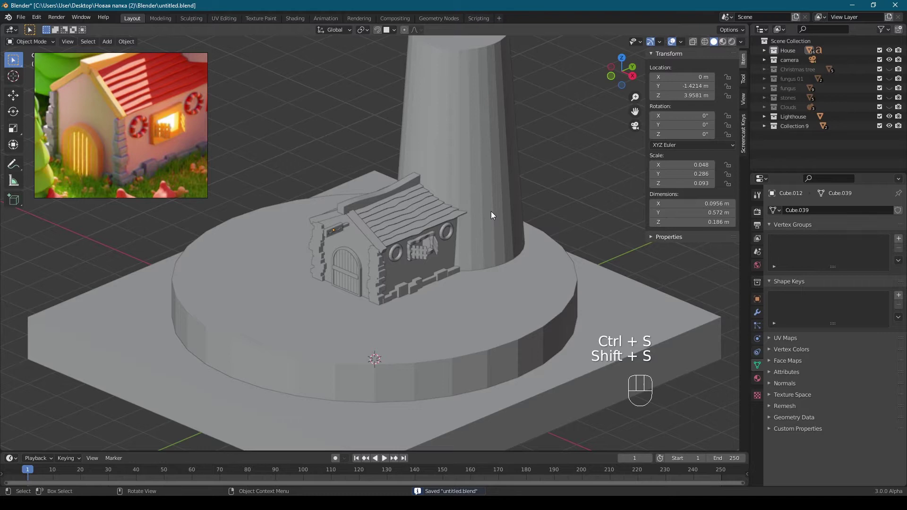
Isolate the roof ridge beam and add a Bevel modifier with 3 segments.
left_click_drag(375, 163, 360, 171)
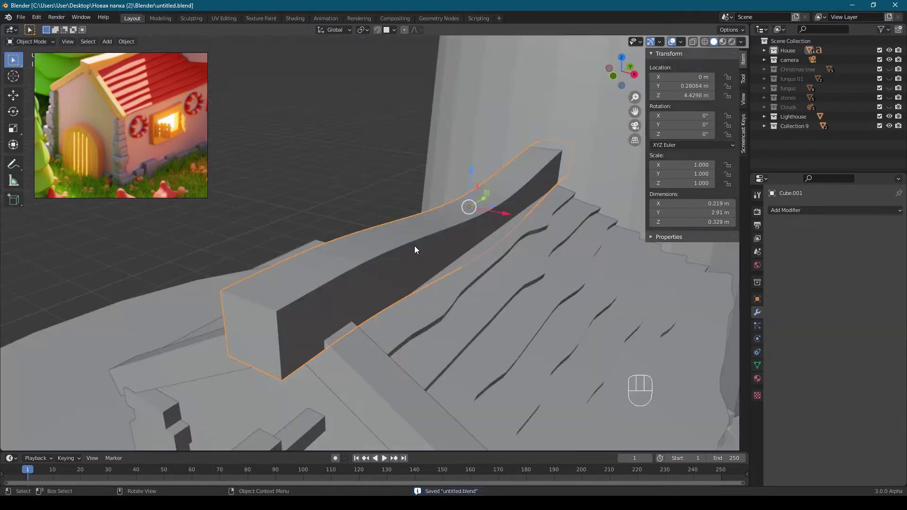
left_click_drag(419, 249, 382, 243)
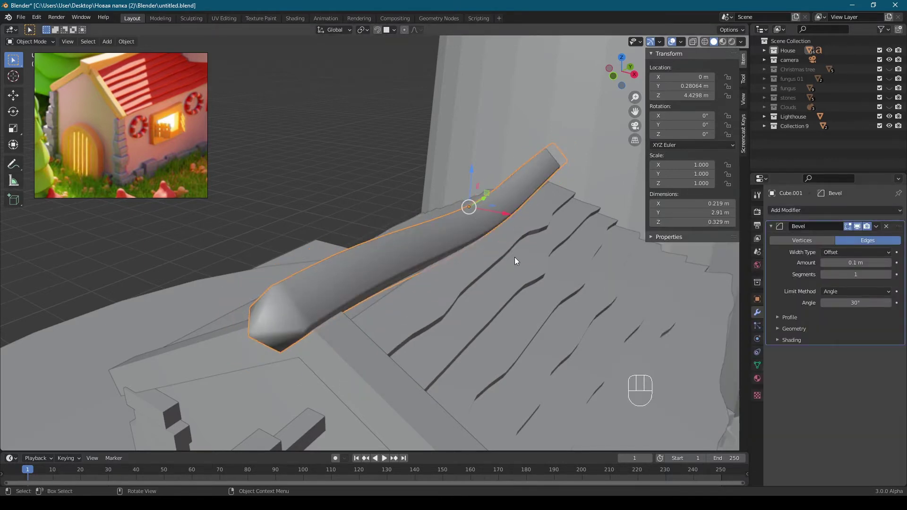
key("KP_Divide")
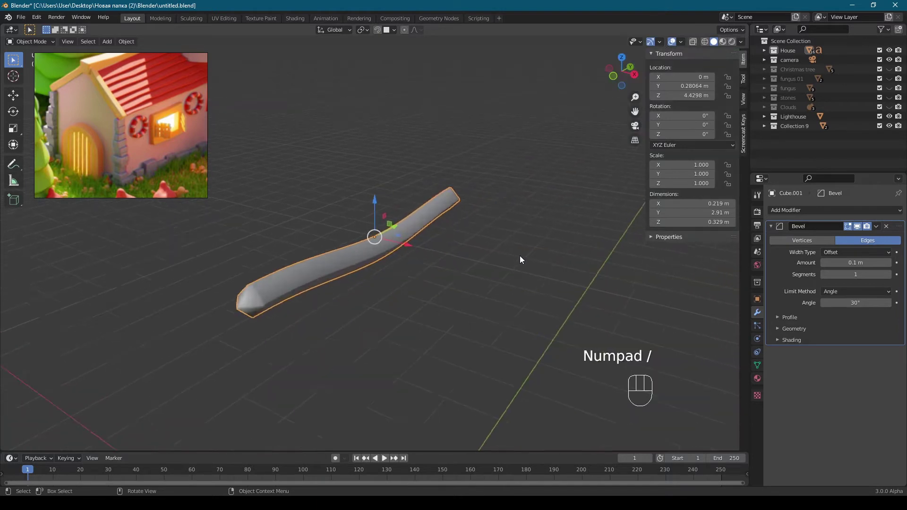
left_click_drag(407, 281, 509, 256)
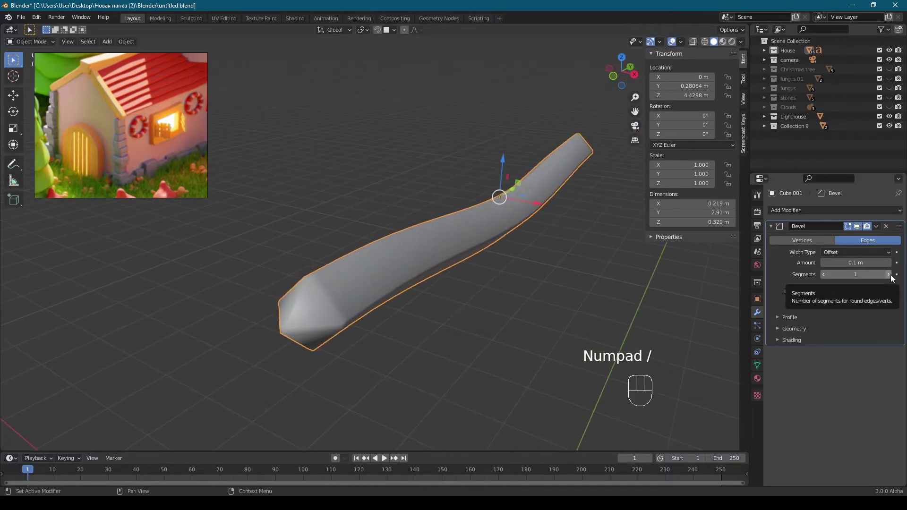
left_click(893, 277)
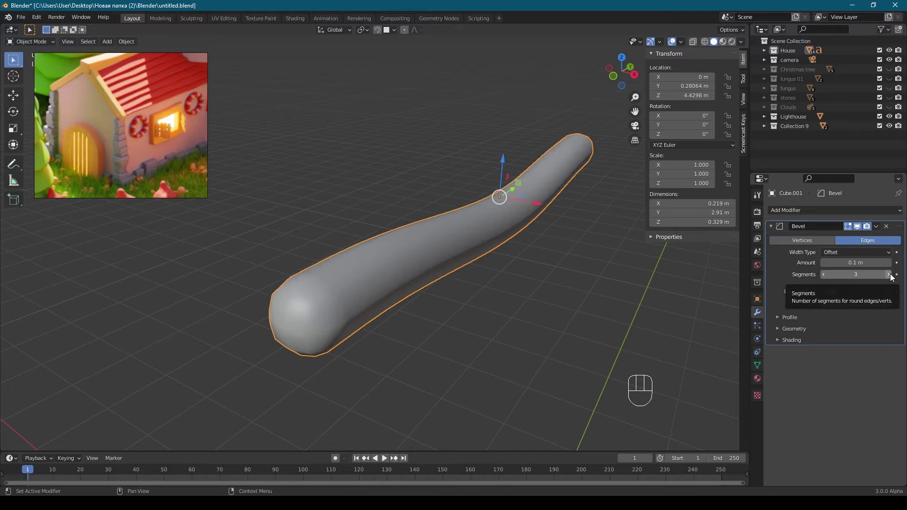
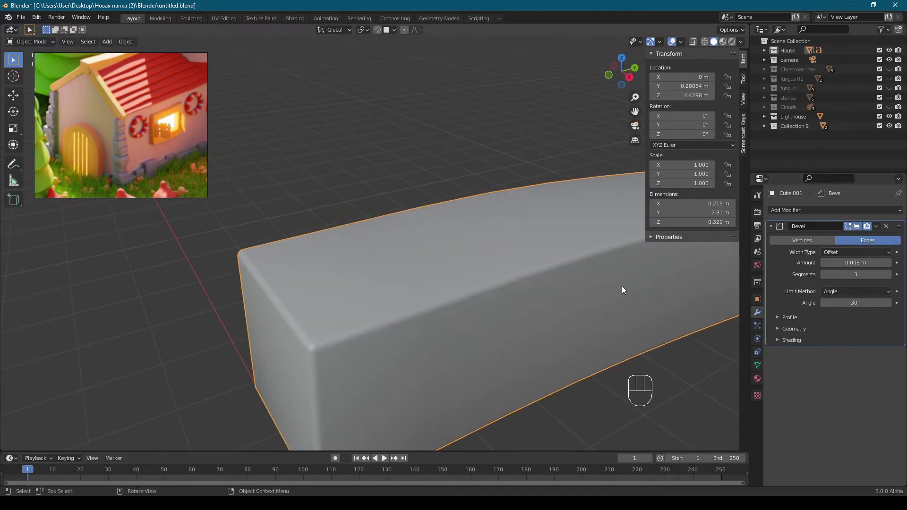
Toggle Auto Smooth on then off in the beam's Normals settings, returning to its modifiers.
left_click(795, 342)
left_click(827, 355)
left_click(761, 365)
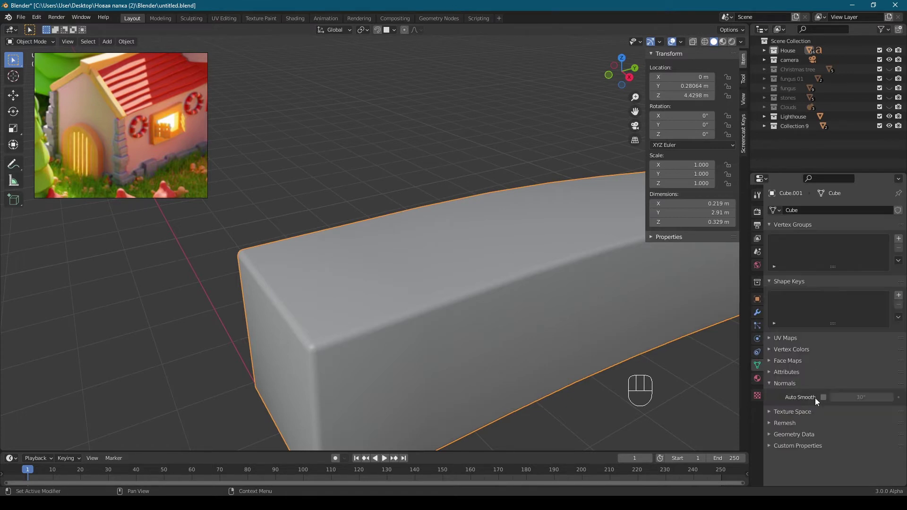
left_click(827, 399)
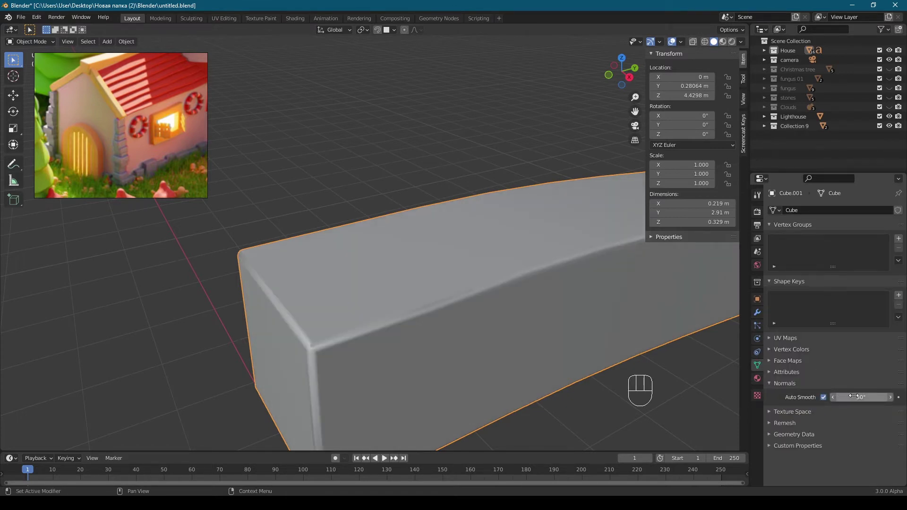
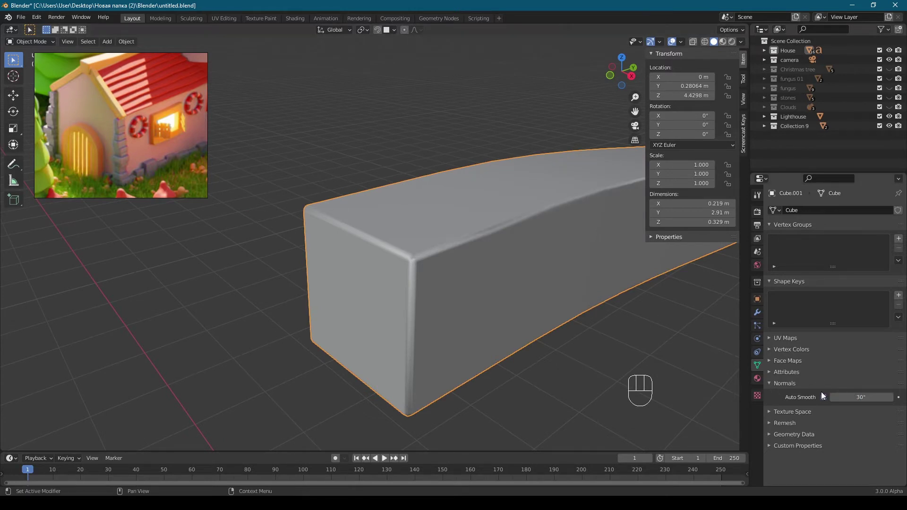
left_click(826, 401)
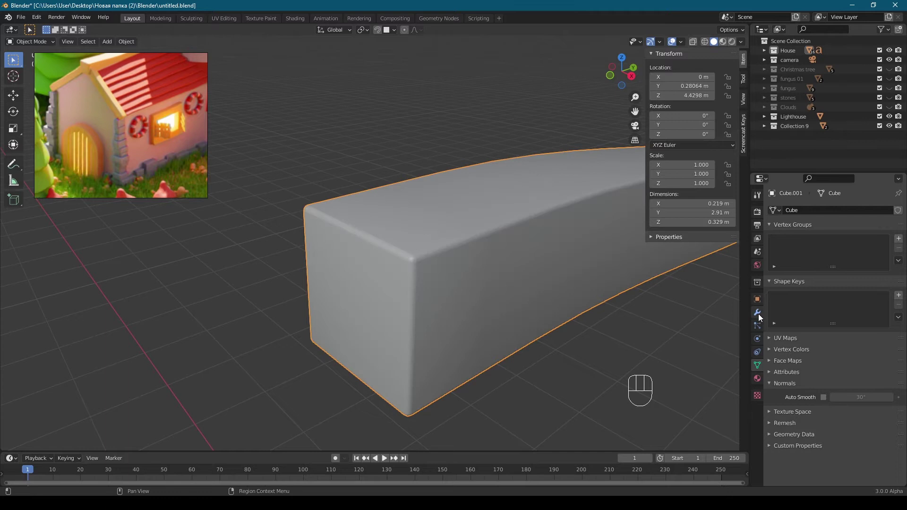
left_click(761, 315)
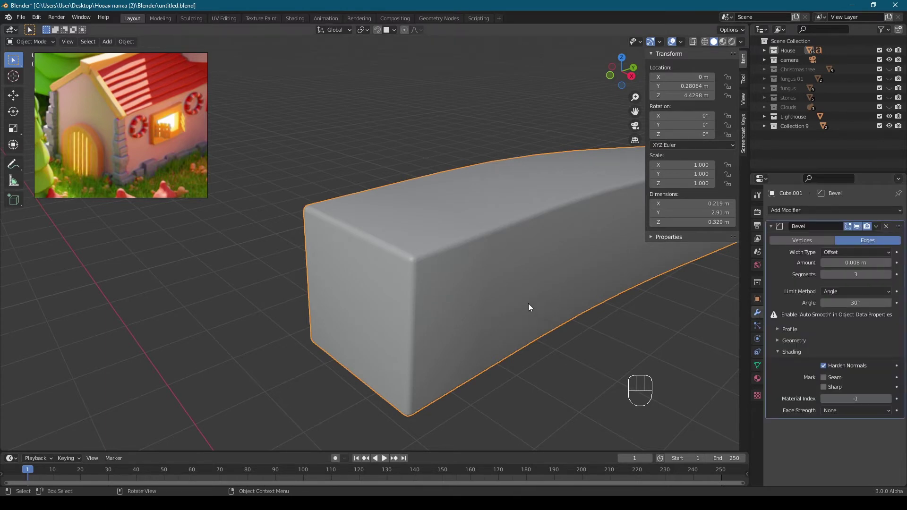
Uncheck Harden Normals, add a level-2 Subdivision Surface to the beam and leave local view.
left_click(830, 370)
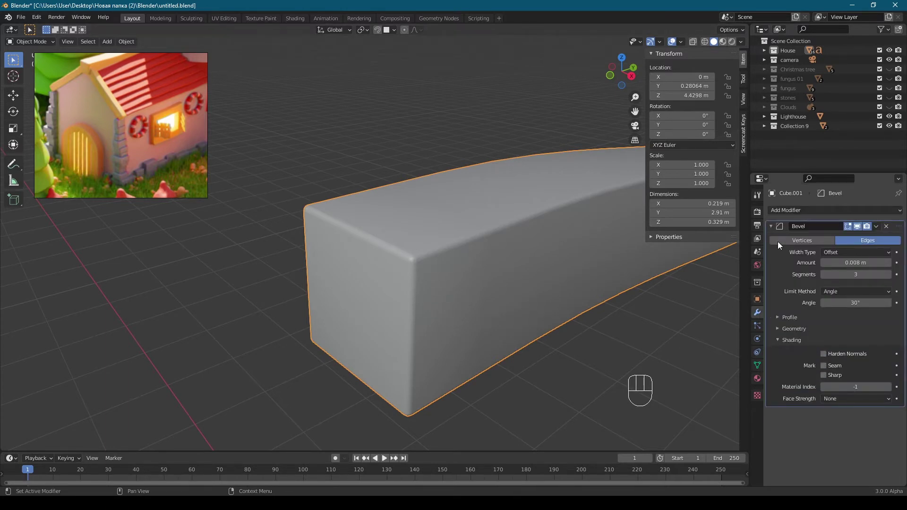
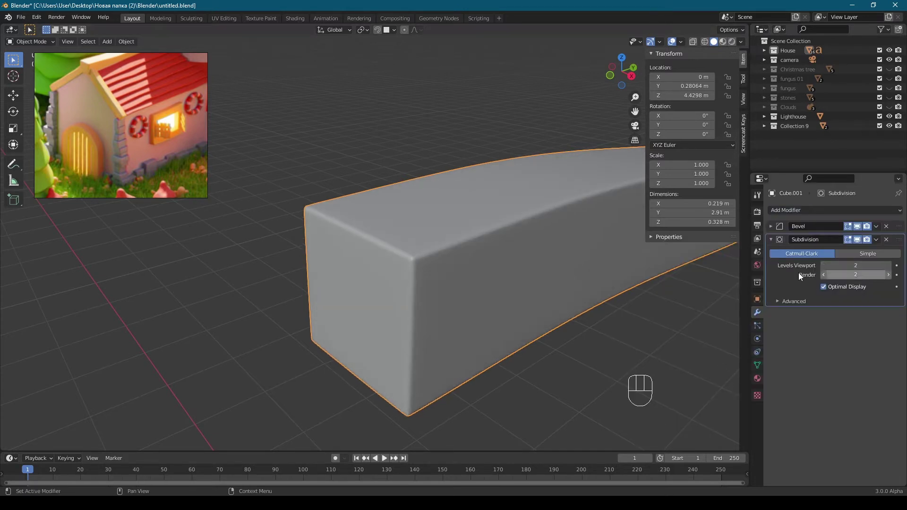
left_click_drag(541, 284, 525, 283)
left_click_drag(494, 295, 471, 296)
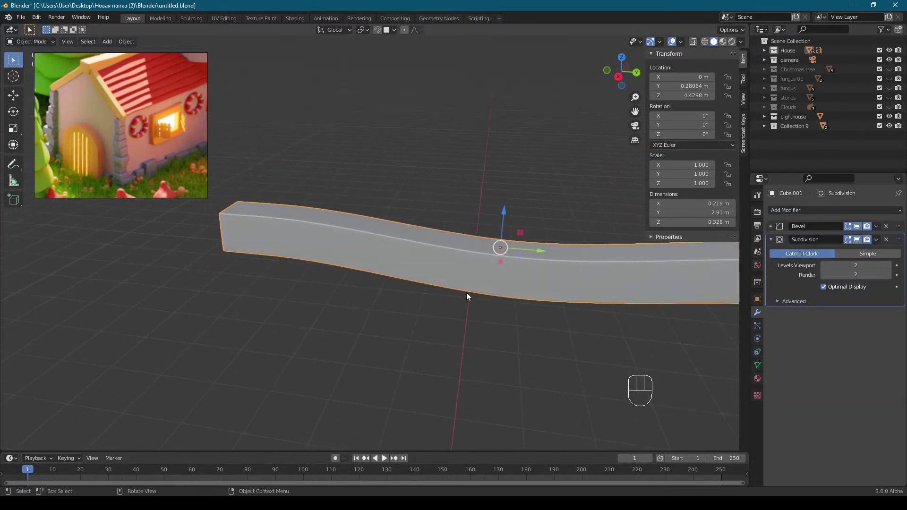
key("KP_Divide")
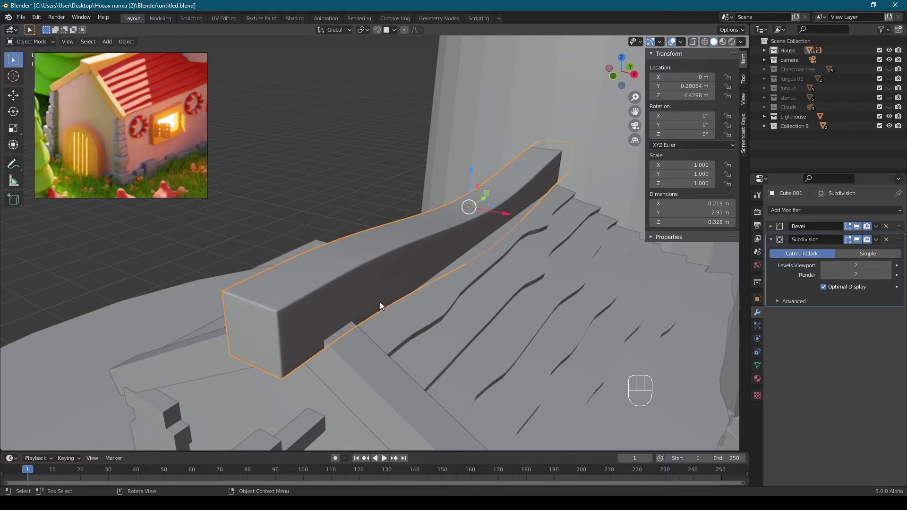
left_click_drag(384, 312, 396, 261)
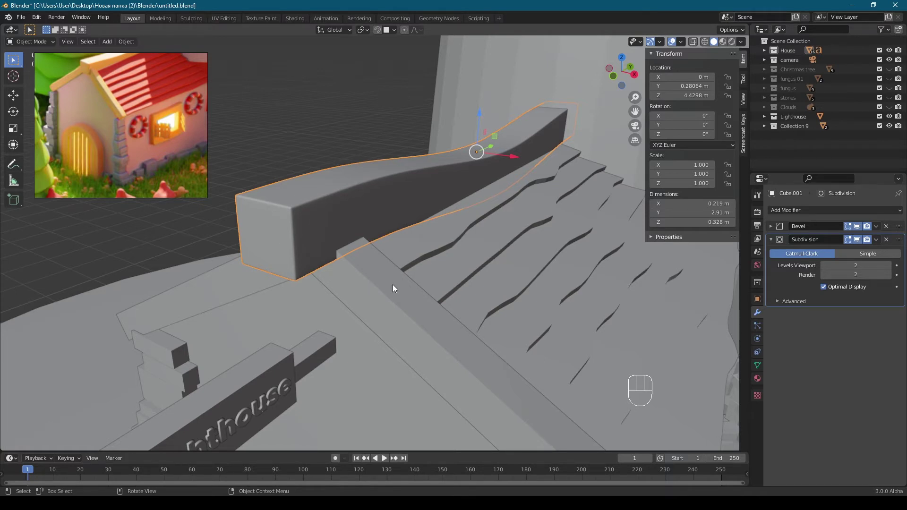
Select the roof trim piece and apply its rotation and scale with Ctrl+A.
left_click_drag(449, 297, 402, 277)
left_click_drag(402, 278, 421, 293)
middle_click(421, 293)
key("Tab")
key("Tab")
key("KP_Divide")
key("ctrl+a")
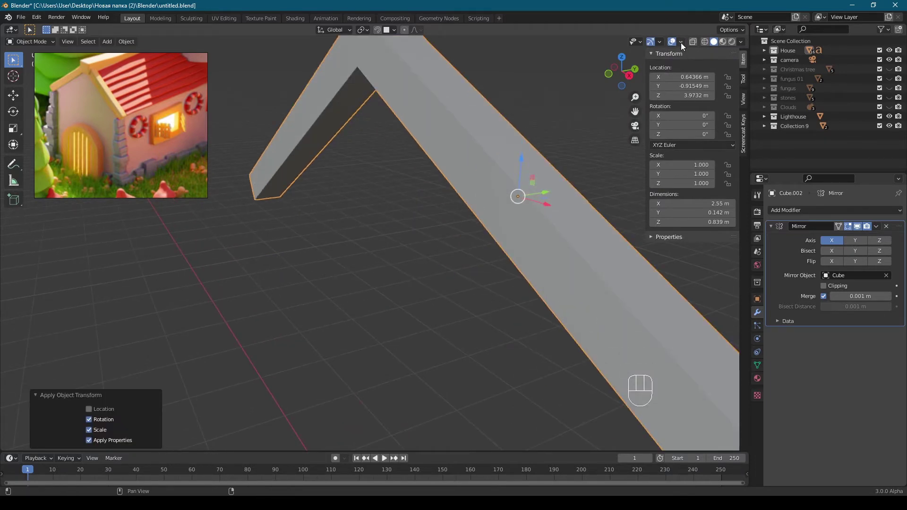
Recalculate the roof trim's normals outward in Edit Mode (select all, Shift+N).
left_click_drag(685, 52, 541, 198)
left_click_drag(409, 191, 414, 209)
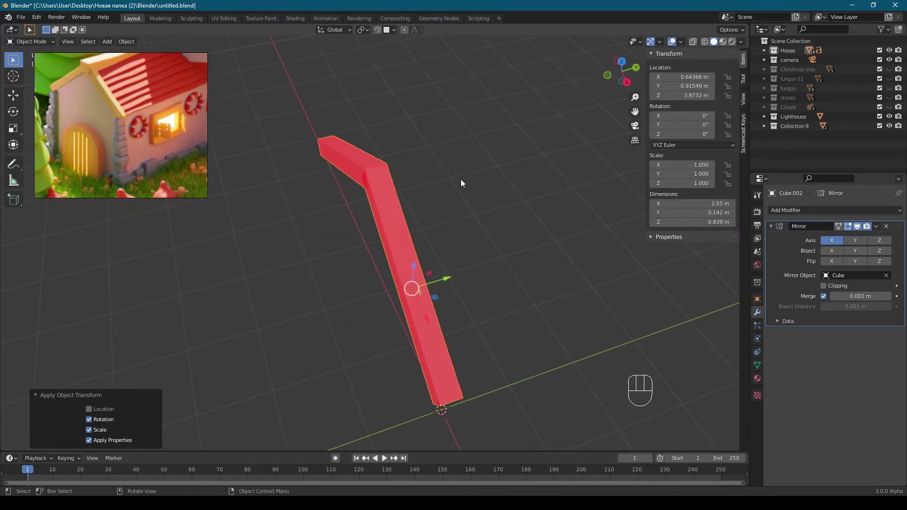
key("Tab")
key("a")
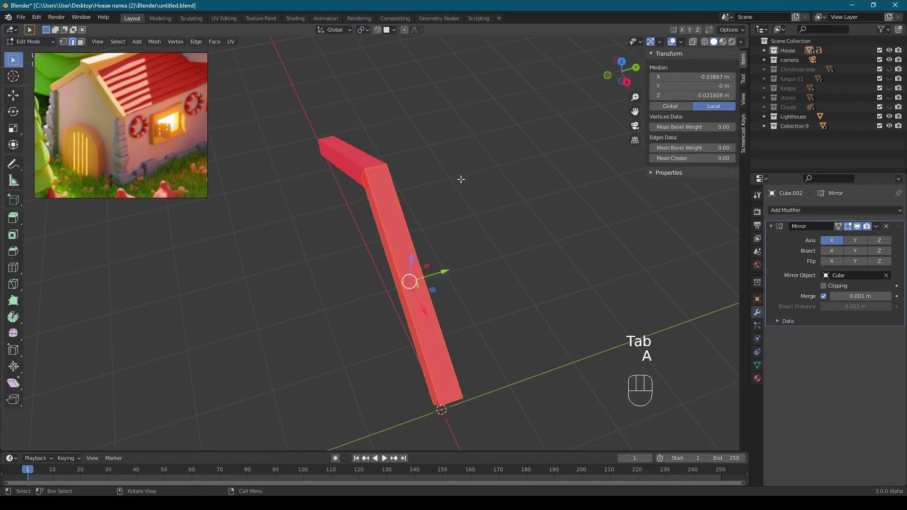
key("shift+n")
key("Tab")
Add a Bevel modifier to the roof trim and return to the whole house view.
left_click_drag(462, 180, 470, 171)
left_click_drag(463, 181, 548, 209)
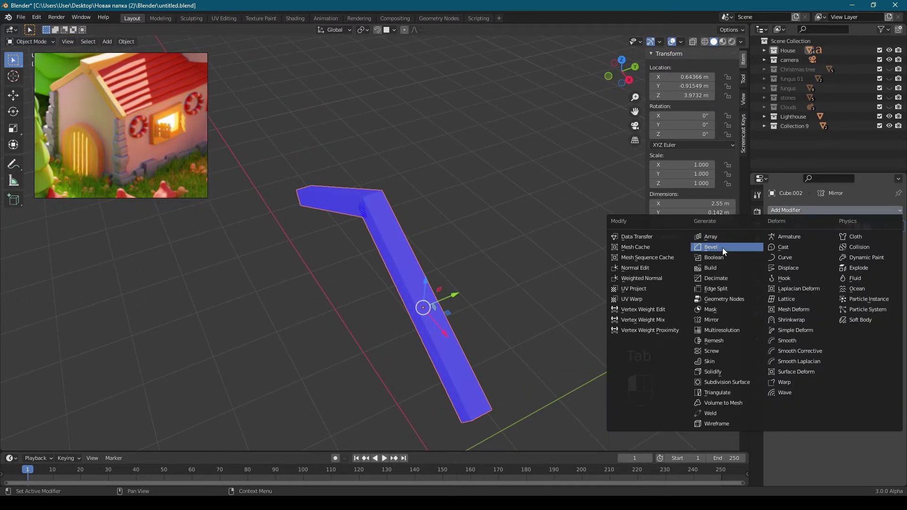
left_click_drag(681, 44, 565, 205)
middle_click(424, 189)
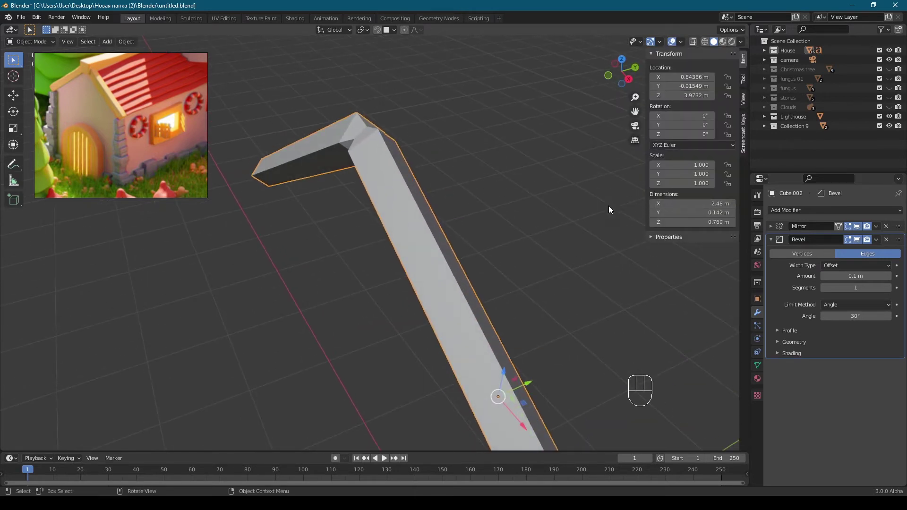
key("KP_Divide")
Copy the beam's 0.008 m bevel amount to the trim, set 3 segments and Harden Normals on.
left_click(396, 198)
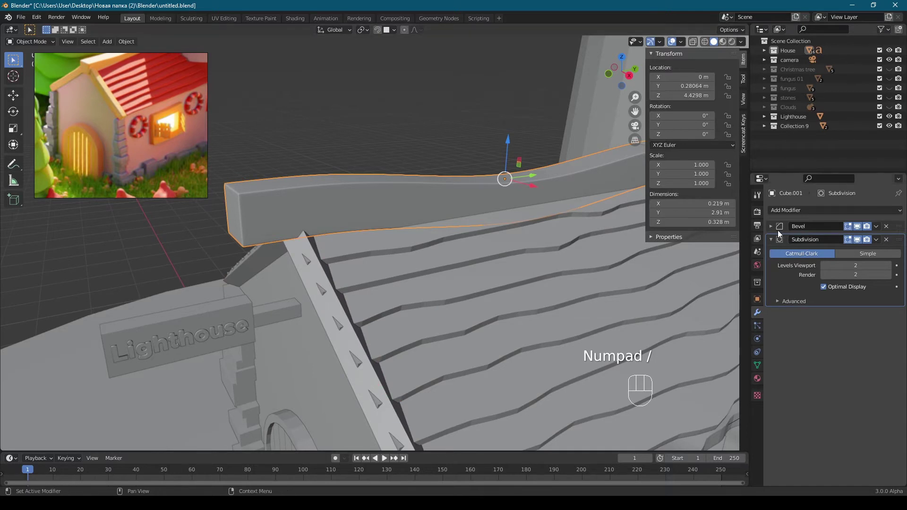
left_click(776, 231)
key("ctrl+c")
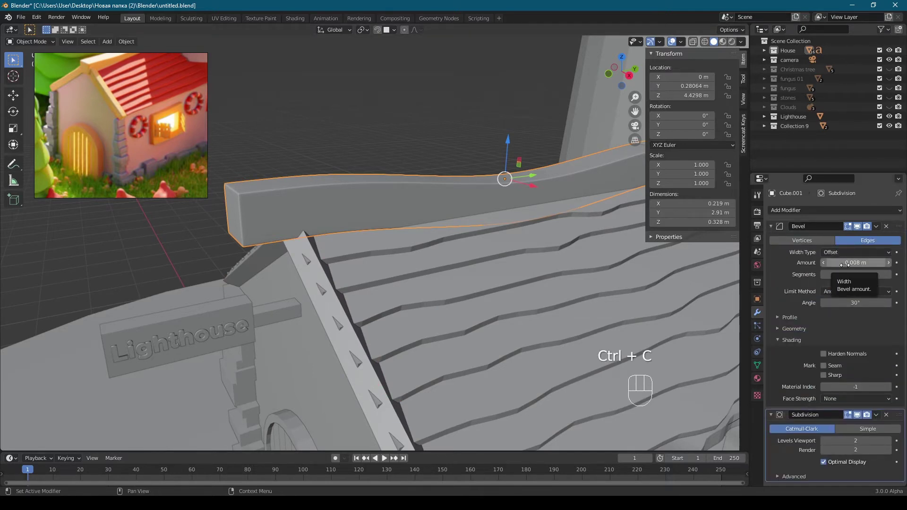
left_click(338, 309)
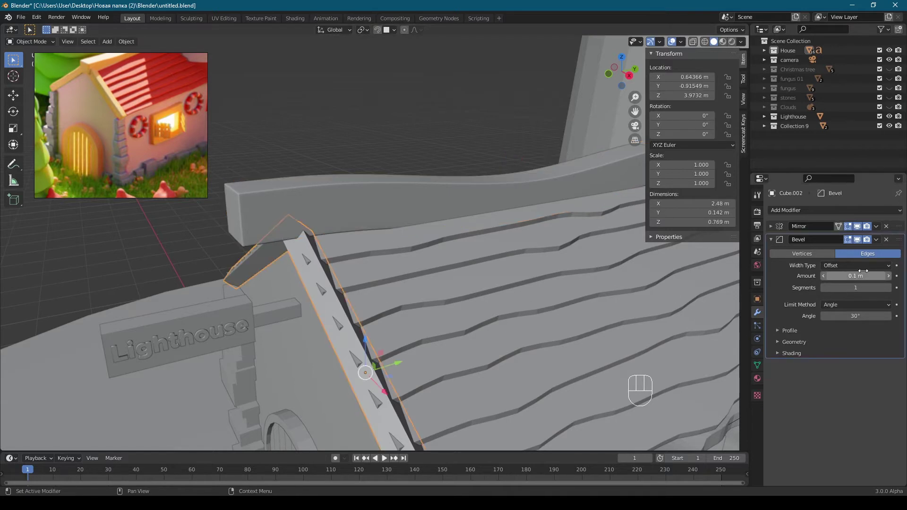
key("ctrl+v")
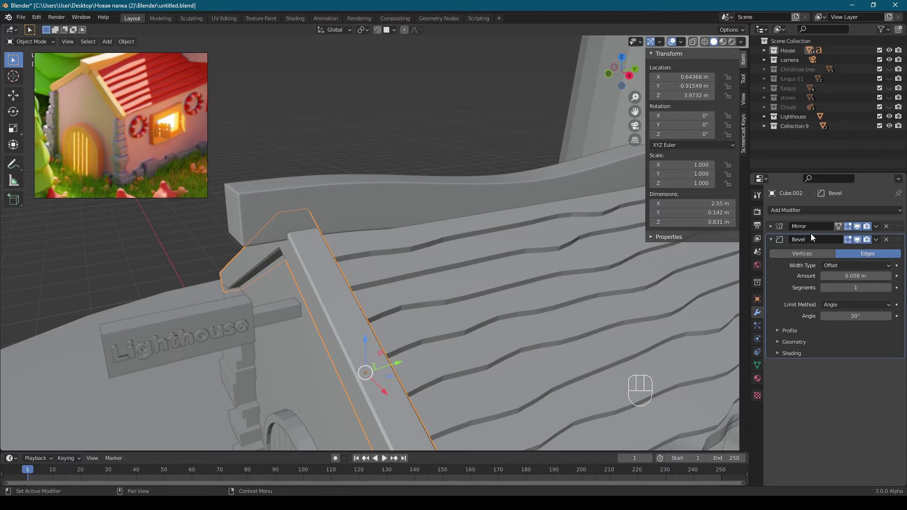
double_click(892, 290)
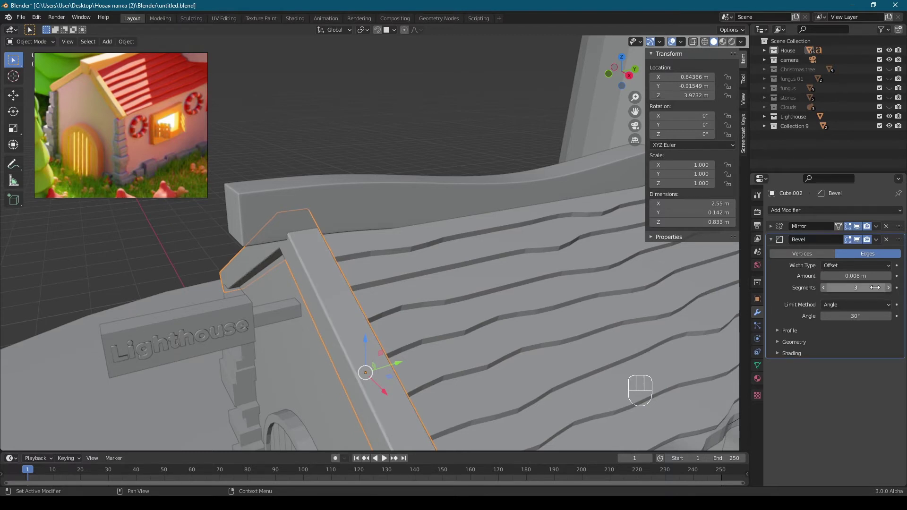
left_click(788, 356)
left_click(827, 368)
Turn on Auto Smooth at 30° in the roof trim's Normals settings.
right_click(340, 329)
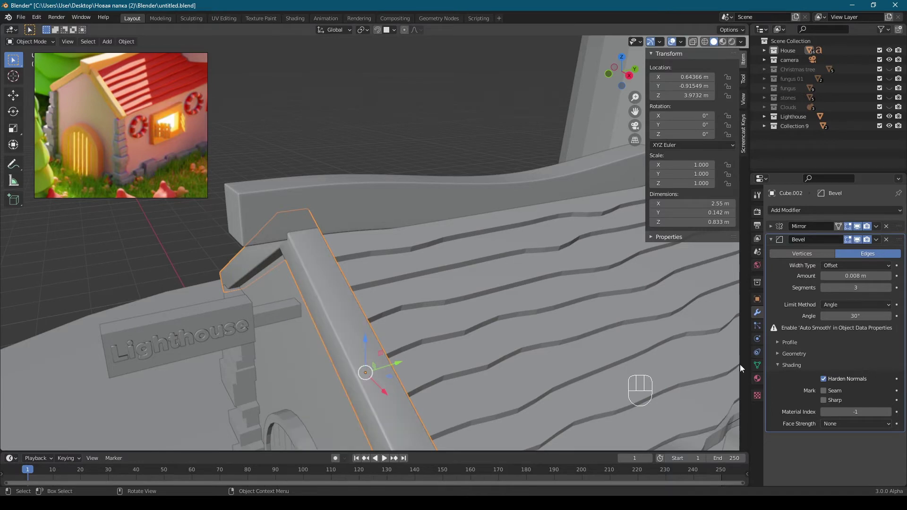
left_click(763, 367)
left_click(827, 401)
left_click_drag(475, 282, 471, 217)
middle_click(463, 222)
left_click_drag(442, 225, 447, 309)
left_click(447, 309)
Select the roof trim piece and apply its rotation and scale.
left_click_drag(395, 262, 405, 275)
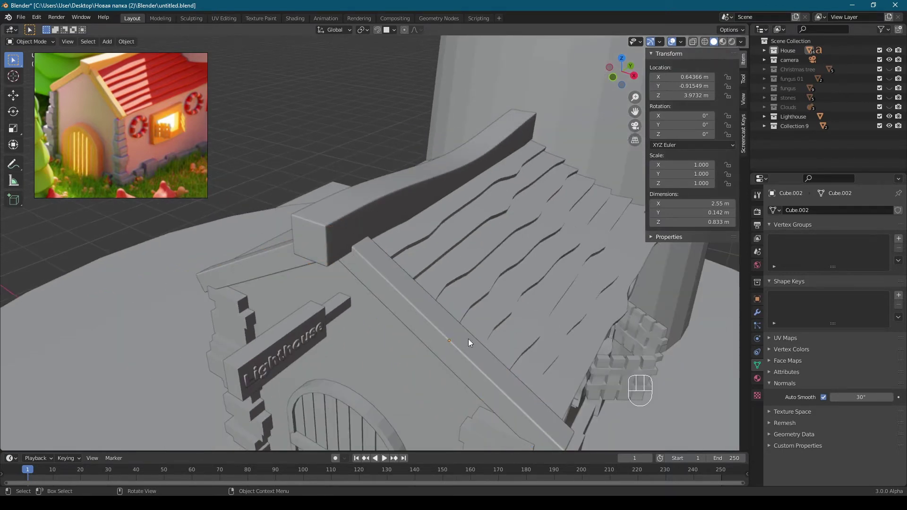
left_click_drag(444, 314, 426, 305)
left_click(424, 304)
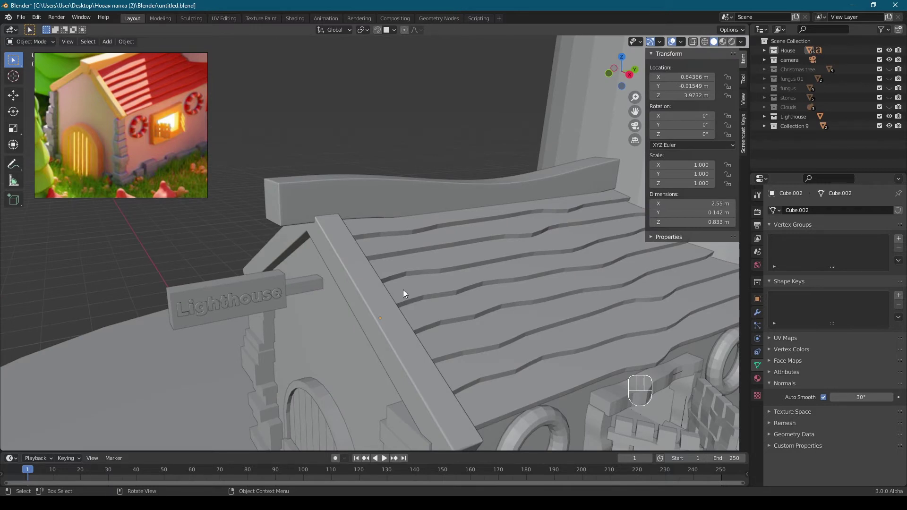
left_click(404, 293)
middle_click(335, 302)
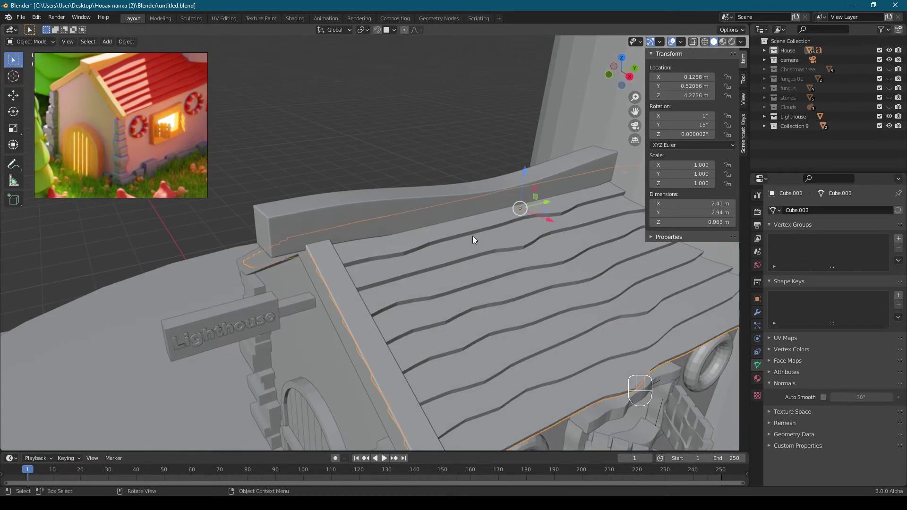
key("ctrl+a")
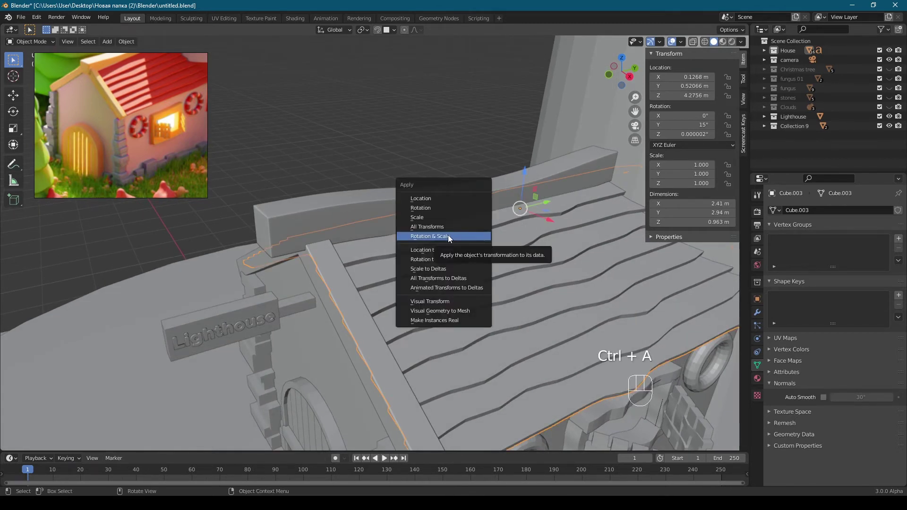
left_click(826, 399)
middle_click(484, 245)
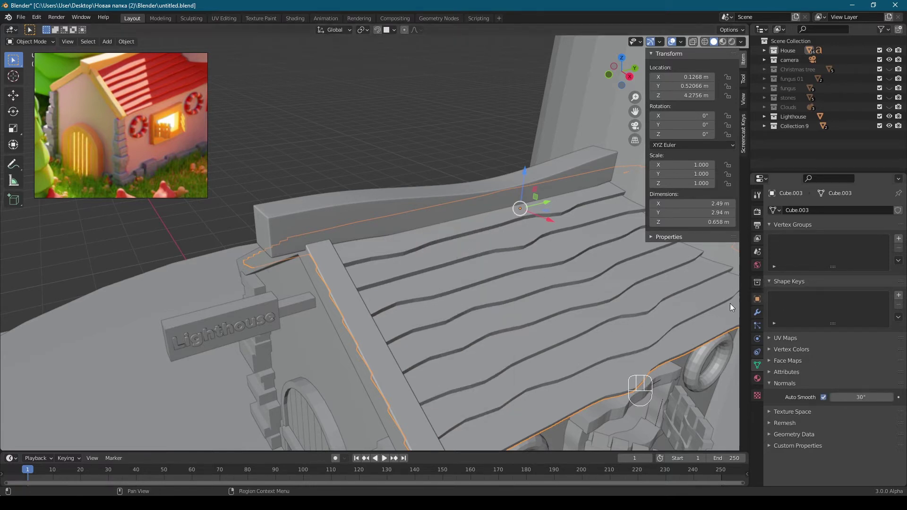
Set the trim's Bevel to 0.008 m with 3 segments and hardened normals.
left_click_drag(760, 316, 783, 270)
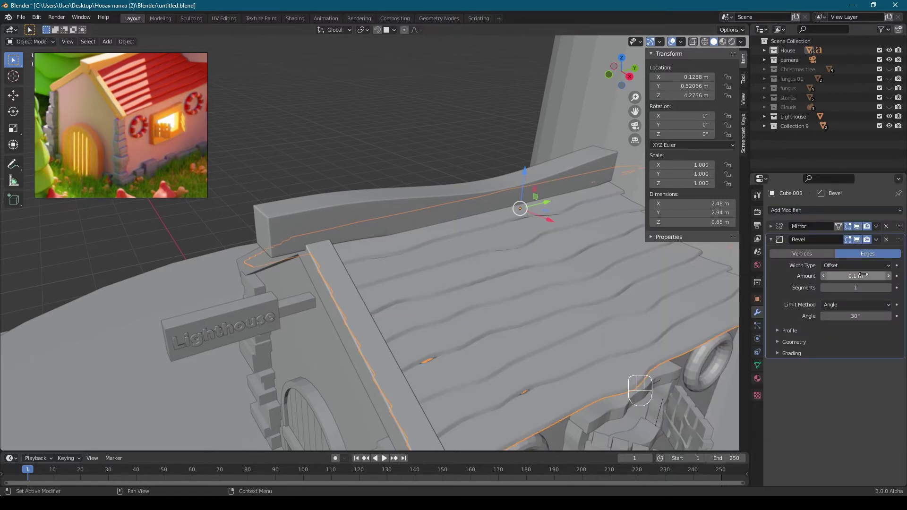
key("ctrl+v")
double_click(891, 289)
left_click(793, 355)
left_click_drag(828, 368, 498, 237)
Isolate the roof trim and orbit around it to inspect the bevel, then return to the scene.
key("KP_Divide")
left_click_drag(362, 213, 380, 208)
left_click_drag(379, 221, 401, 230)
left_click_drag(379, 245, 363, 253)
left_click_drag(364, 250, 334, 241)
left_click_drag(431, 264, 359, 232)
key("KP_Divide")
left_click_drag(353, 247, 349, 203)
middle_click(366, 229)
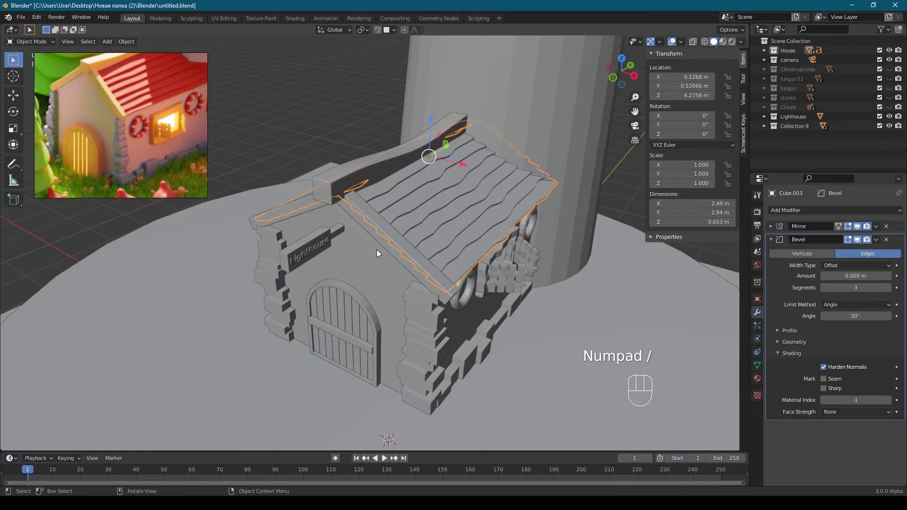
Give the sign's bar a 0.008 m Bevel modifier and save the file.
left_click(343, 259)
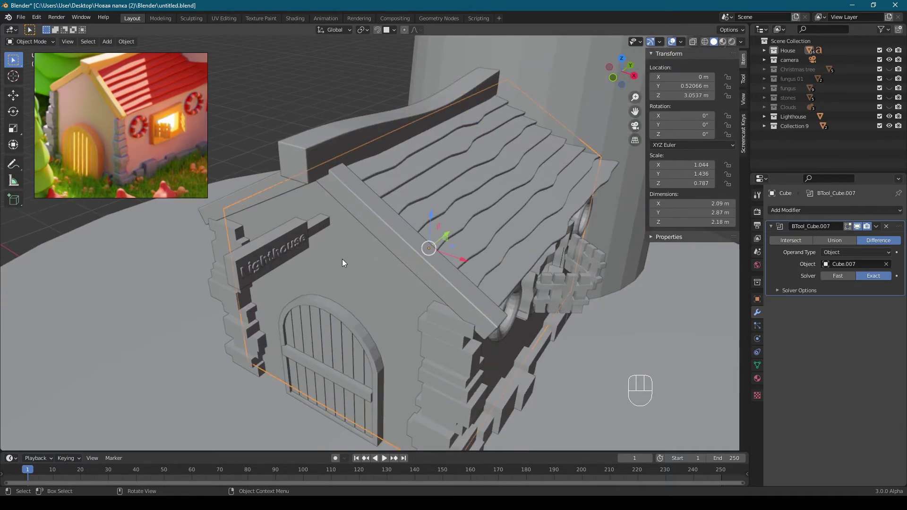
left_click_drag(384, 249, 390, 237)
left_click_drag(446, 233, 347, 226)
left_click_drag(388, 215, 371, 222)
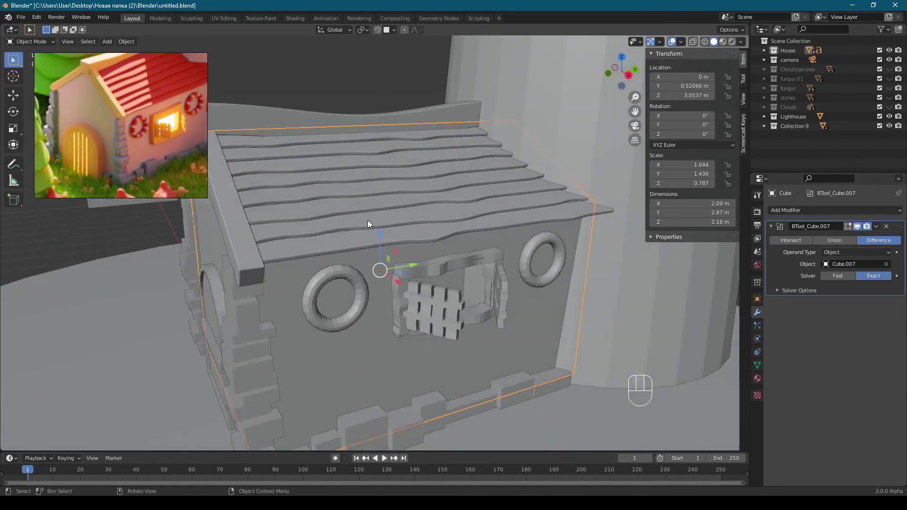
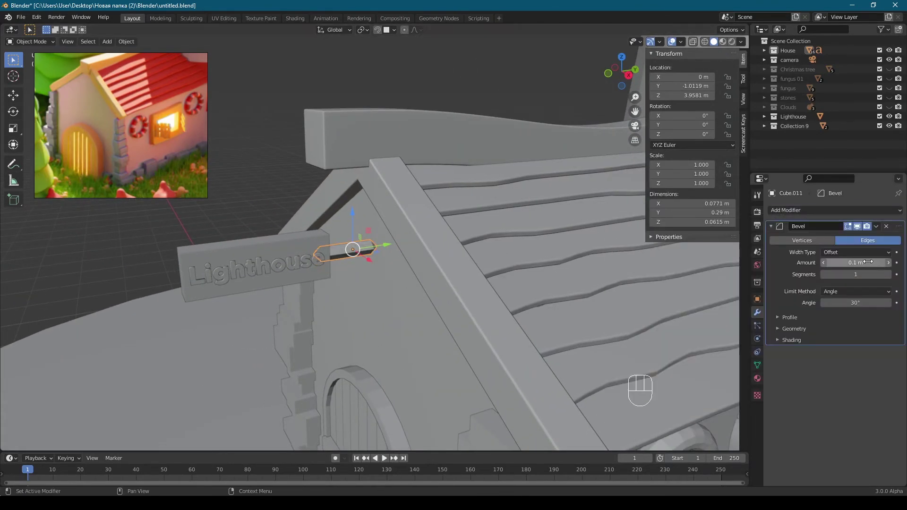
key("ctrl+v")
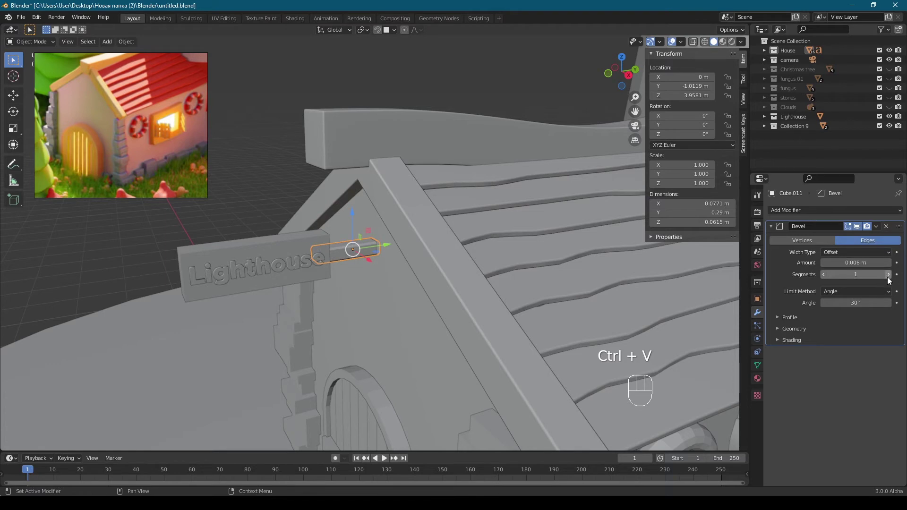
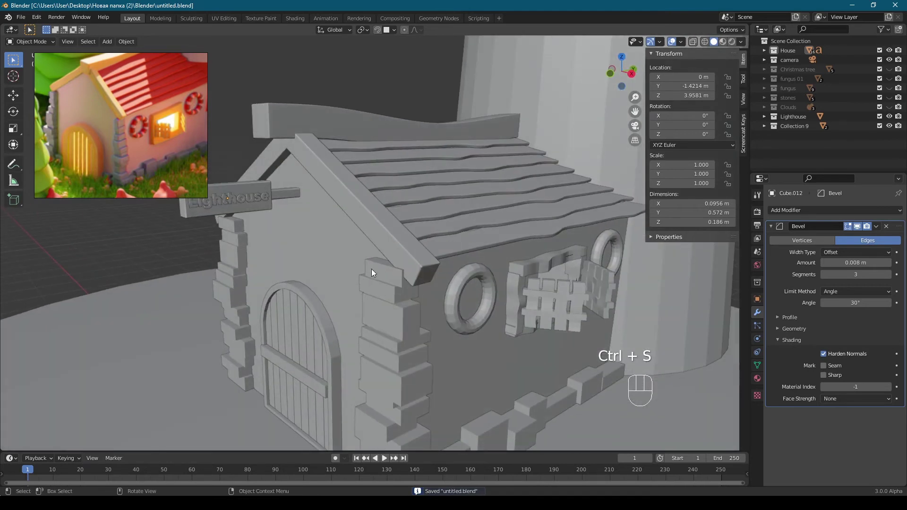
Isolate the corner stones, apply their scale, shade them smooth and enable Auto Smooth.
left_click(378, 281)
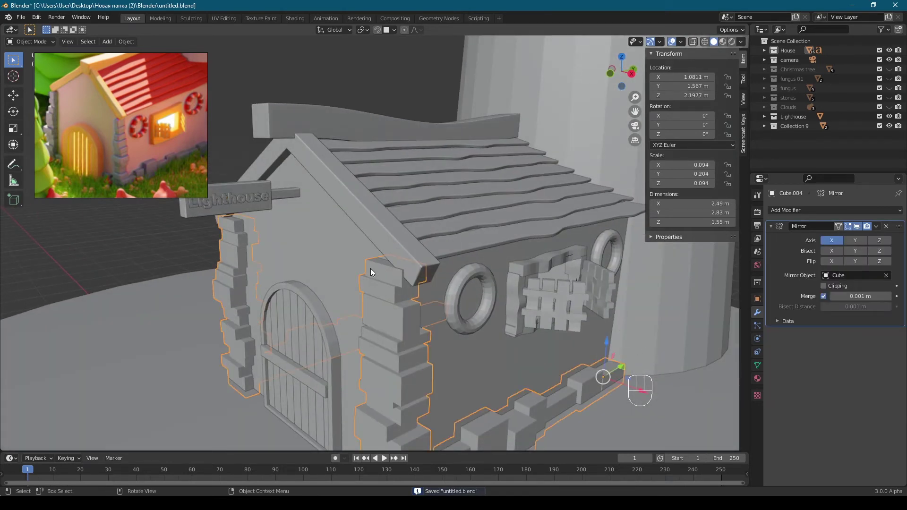
key("KP_Divide")
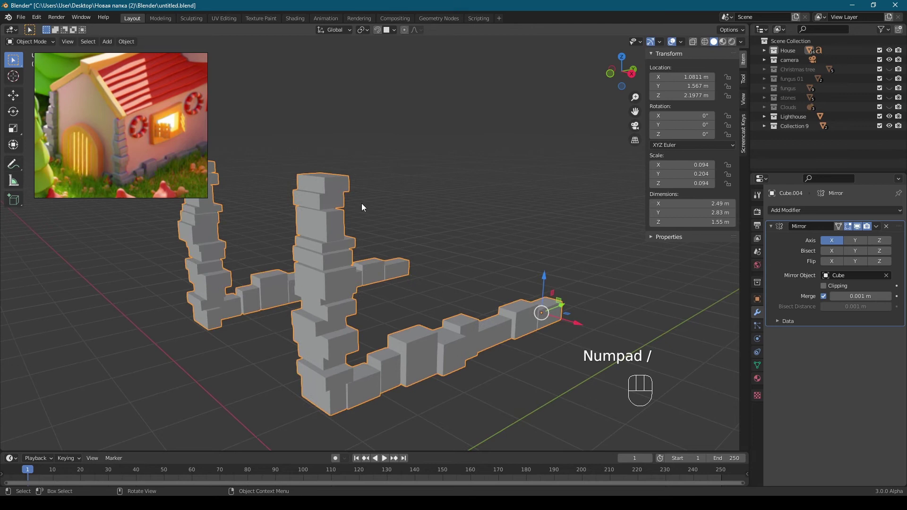
left_click_drag(360, 211, 384, 222)
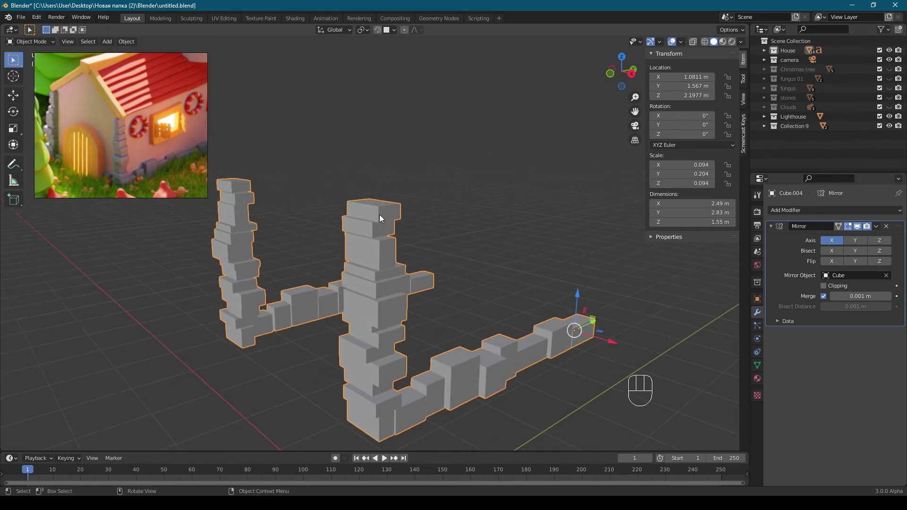
key("ctrl+a")
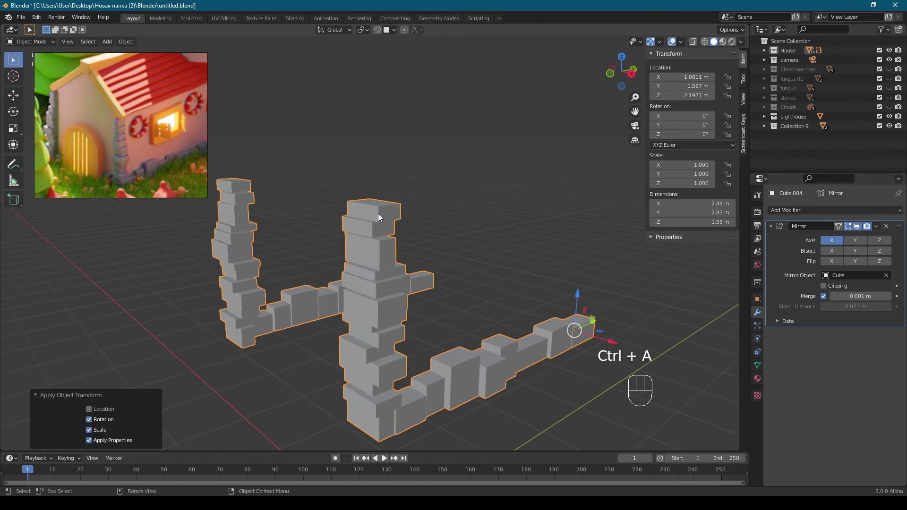
left_click(381, 191)
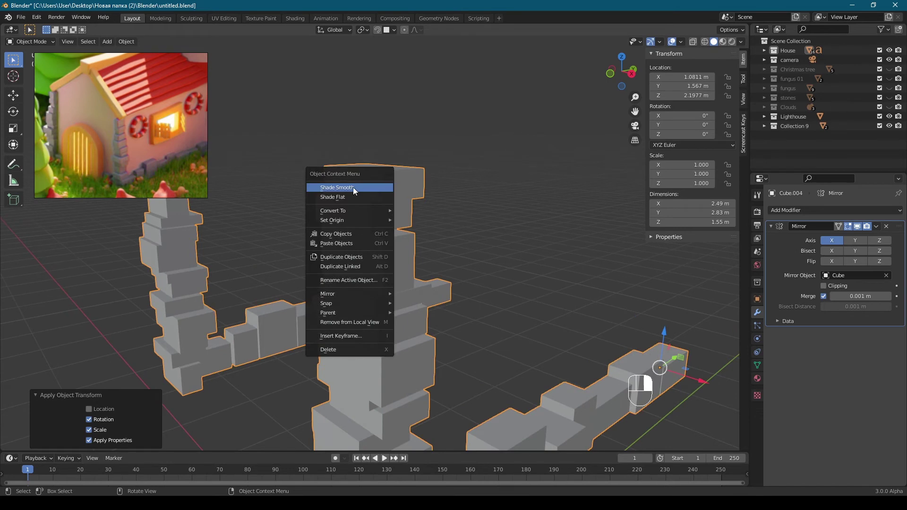
left_click(825, 400)
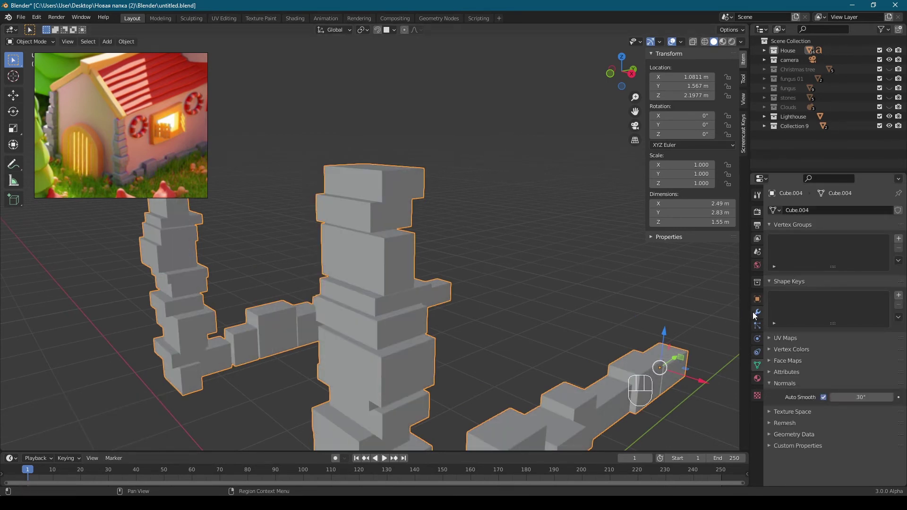
left_click(757, 316)
Add a 0.008 m Bevel with 3 segments and hardened normals to the corner stones.
left_click(773, 226)
left_click_drag(488, 220, 489, 253)
key("ctrl+v")
left_click_drag(539, 260, 573, 250)
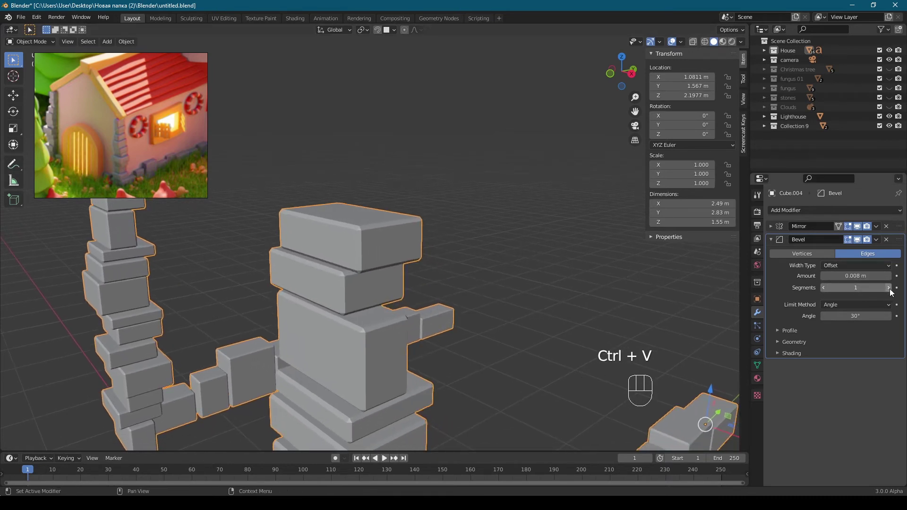
middle_click(893, 291)
left_click(789, 357)
left_click(826, 369)
Leave local view and orbit back around the full house.
left_click_drag(483, 290, 460, 289)
left_click_drag(429, 280, 441, 250)
key("KP_Divide")
left_click_drag(444, 246, 406, 231)
left_click_drag(430, 231, 331, 212)
middle_click(367, 231)
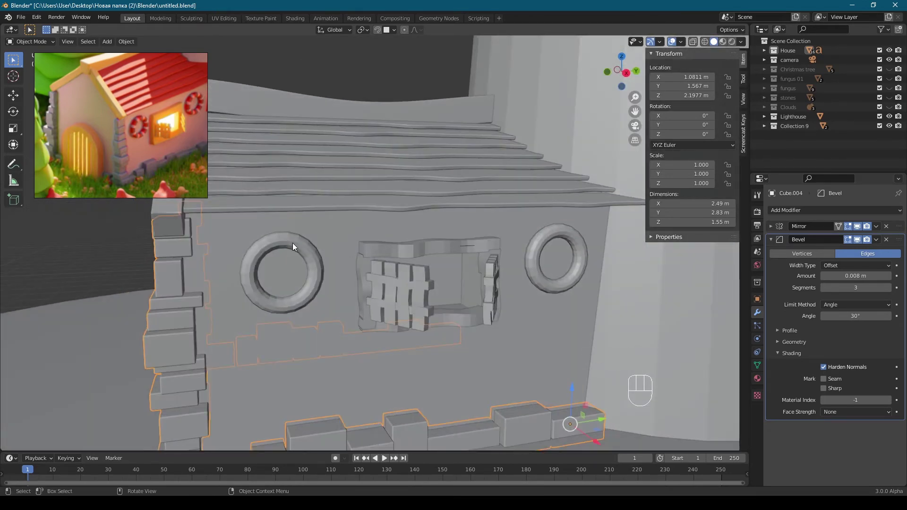
Give the round torus window rings a level-1 subdivision.
left_click_drag(311, 249, 292, 250)
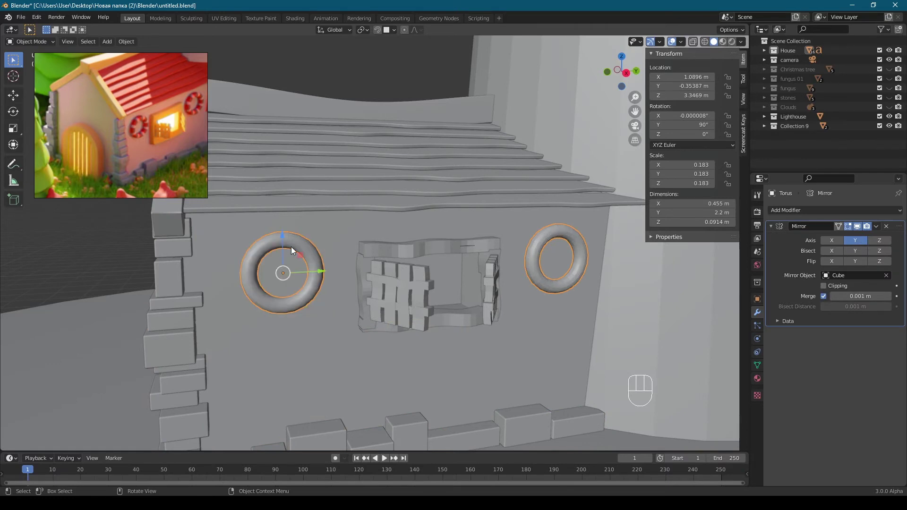
left_click_drag(316, 234, 406, 217)
left_click_drag(426, 238, 440, 238)
key("ctrl+a")
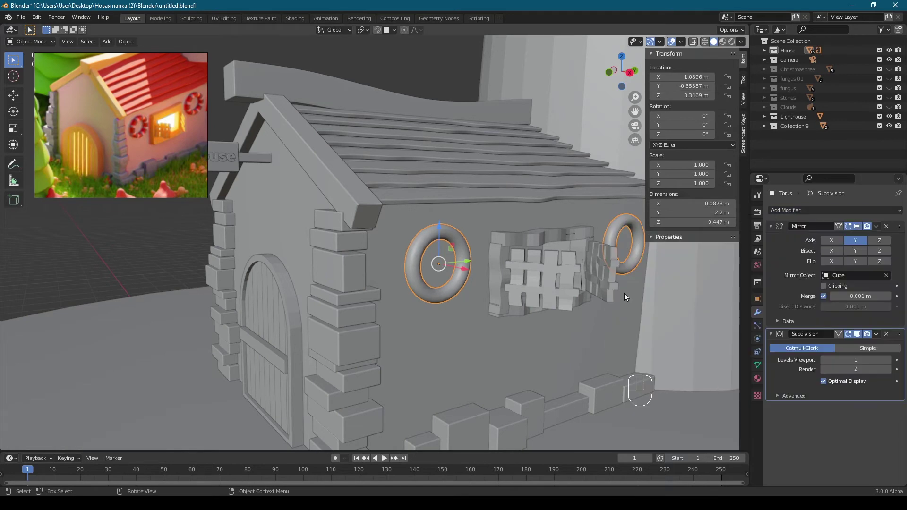
left_click_drag(533, 282, 519, 283)
left_click_drag(523, 279, 473, 279)
Smooth the shading of the window frame's side pieces.
left_click(483, 246)
left_click_drag(482, 249, 417, 254)
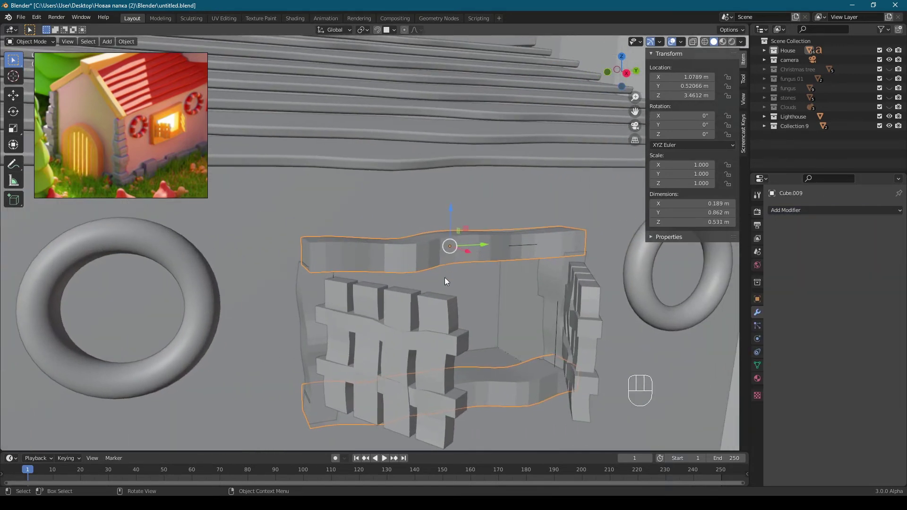
left_click(399, 245)
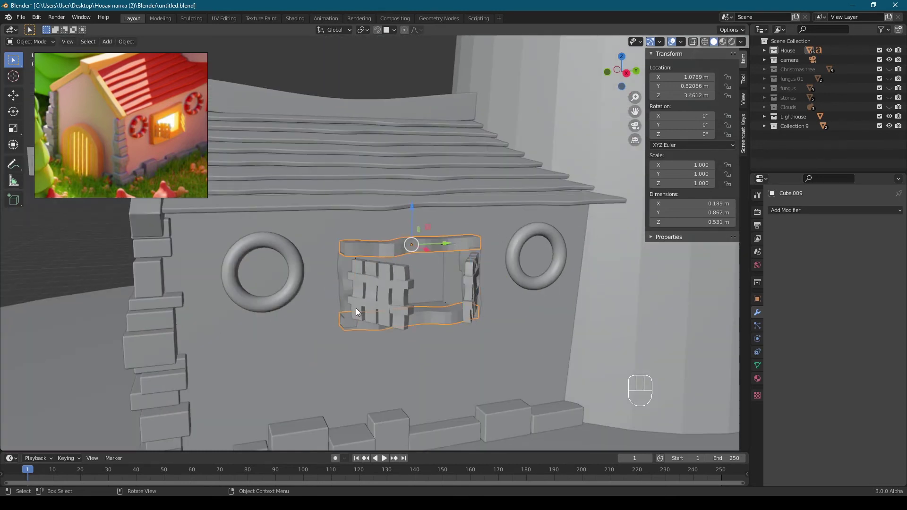
left_click(344, 276)
right_click(351, 255)
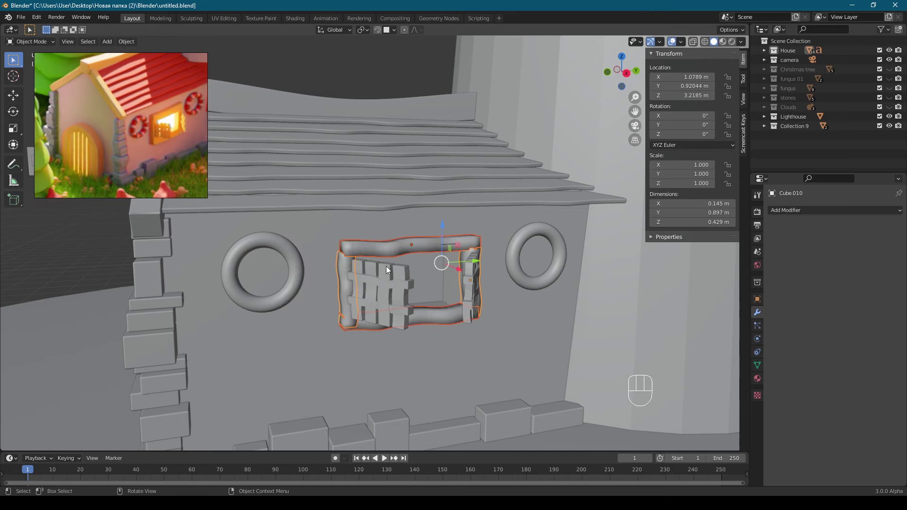
left_click_drag(611, 326, 600, 323)
Enable Auto Smooth on the top and bottom frame bars and add a Bevel modifier.
left_click(424, 248)
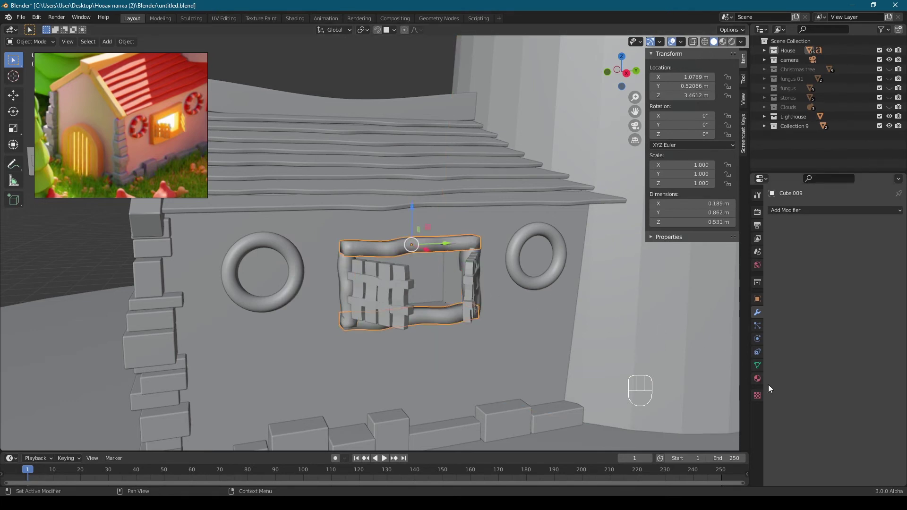
double_click(763, 368)
left_click(826, 402)
left_click(825, 400)
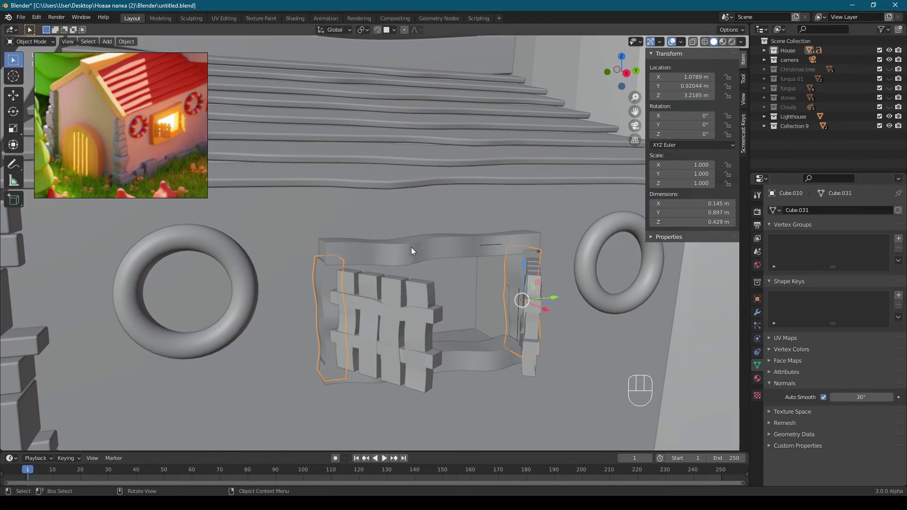
left_click(759, 311)
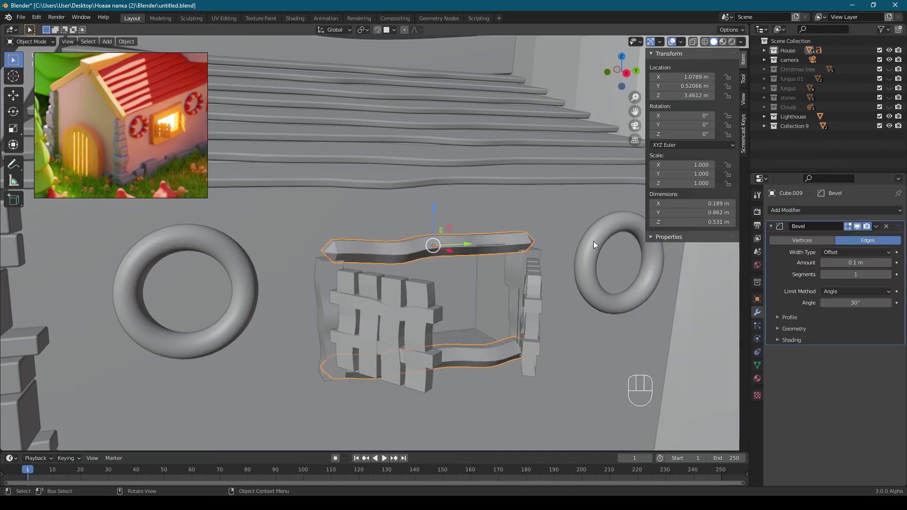
Isolate the frame bars and refine their bevel to 0.008 m with 3 segments.
key("KP_Divide")
middle_click(554, 228)
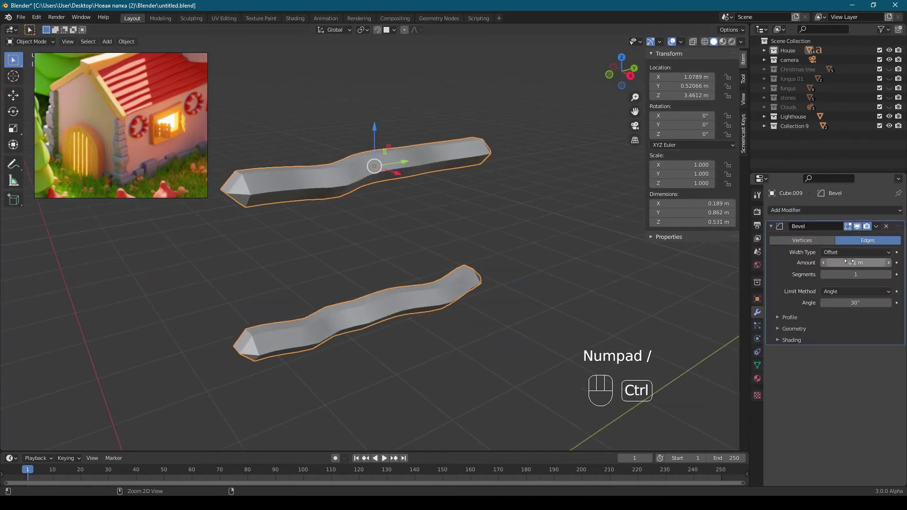
key("ctrl+v")
left_click_drag(467, 221, 542, 265)
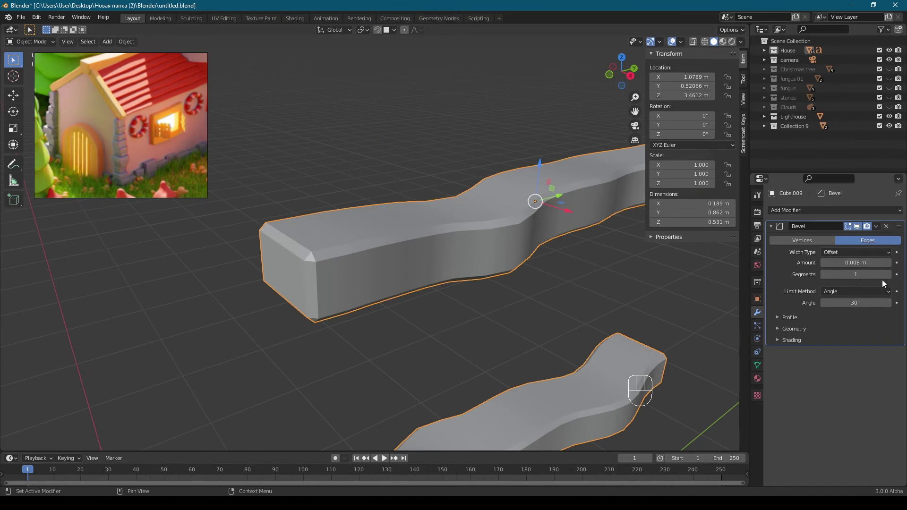
double_click(893, 277)
left_click_drag(788, 343, 811, 348)
left_click(827, 357)
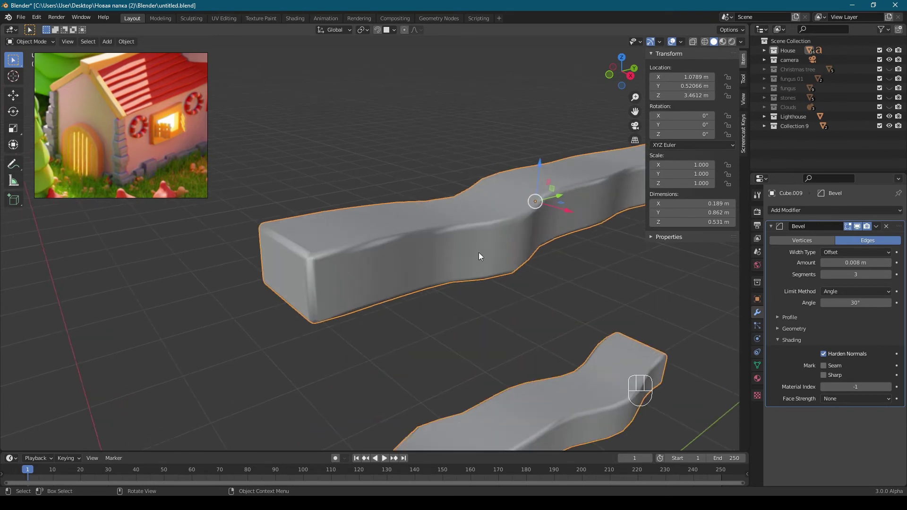
middle_click(486, 256)
middle_click(405, 253)
Check the bar's mesh in edit mode and switch off Harden Normals on its bevel.
key("Tab")
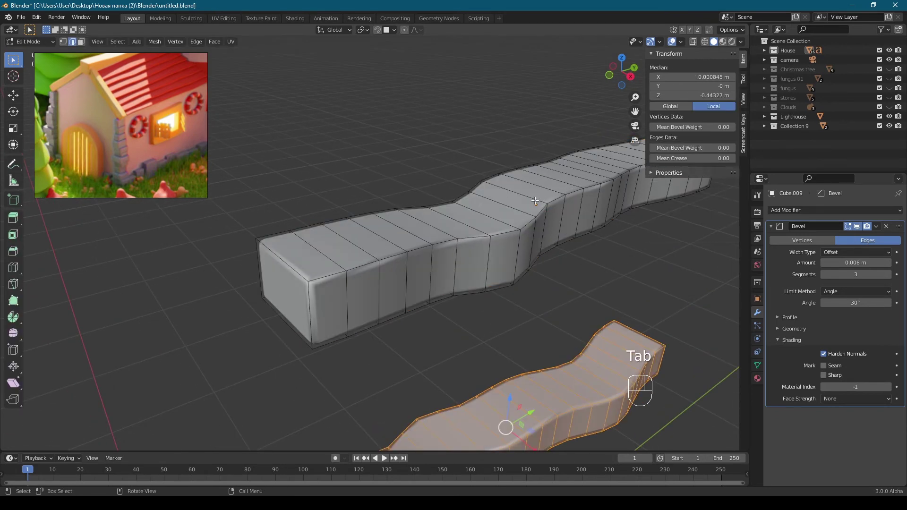
key("Tab")
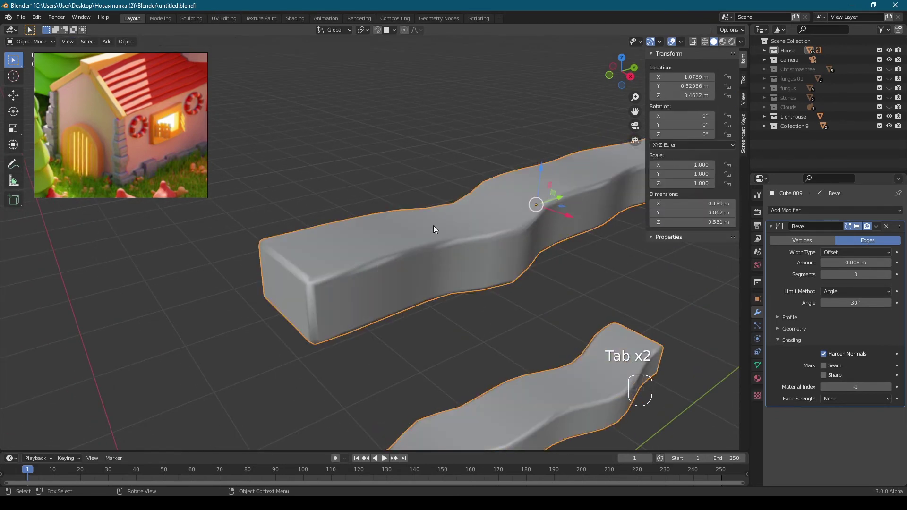
left_click(757, 369)
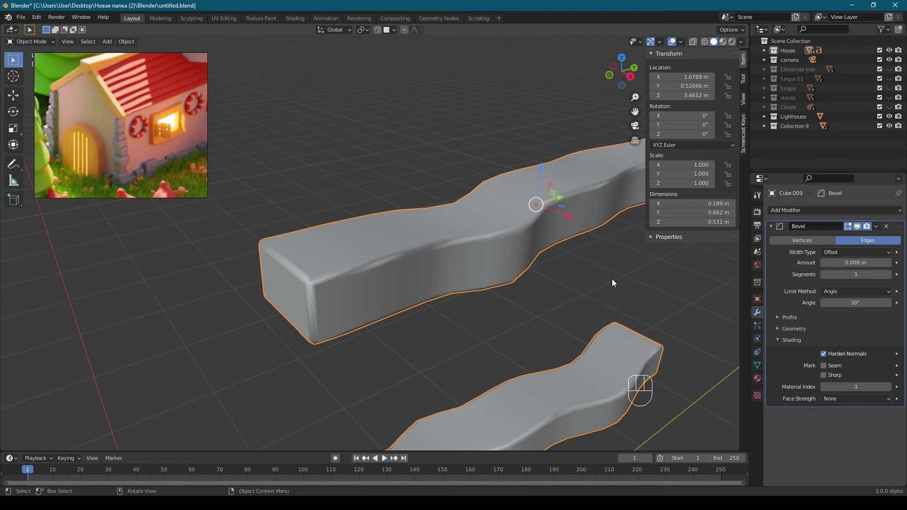
left_click(829, 357)
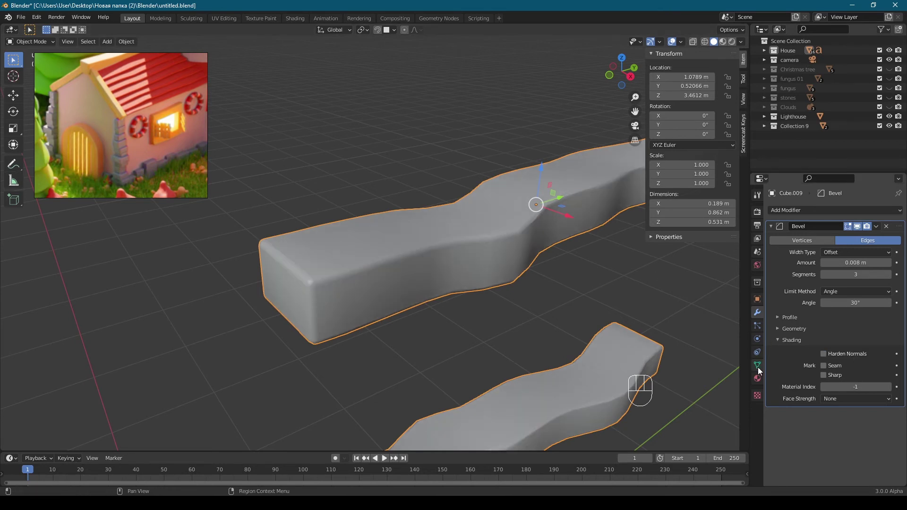
left_click(828, 399)
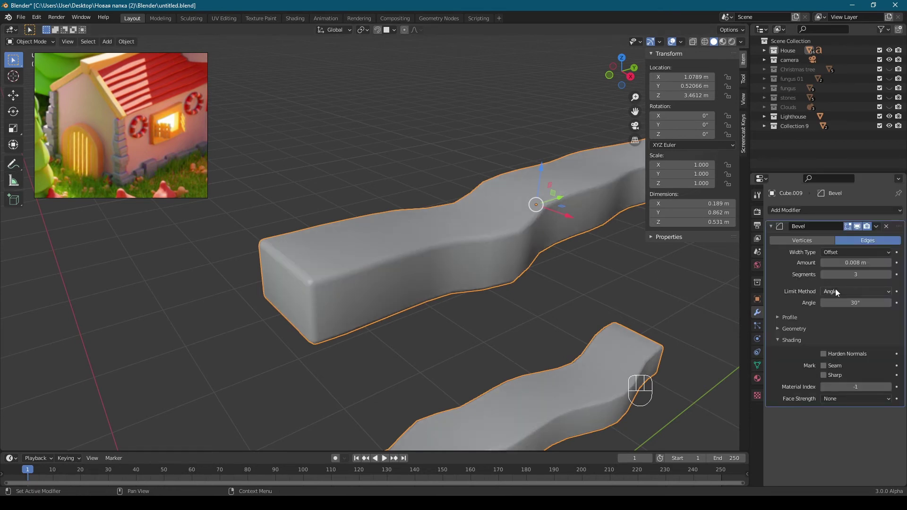
Add a Subdivision Surface (viewport 1, render 2) to the bar and select the side frame piece.
left_click(775, 225)
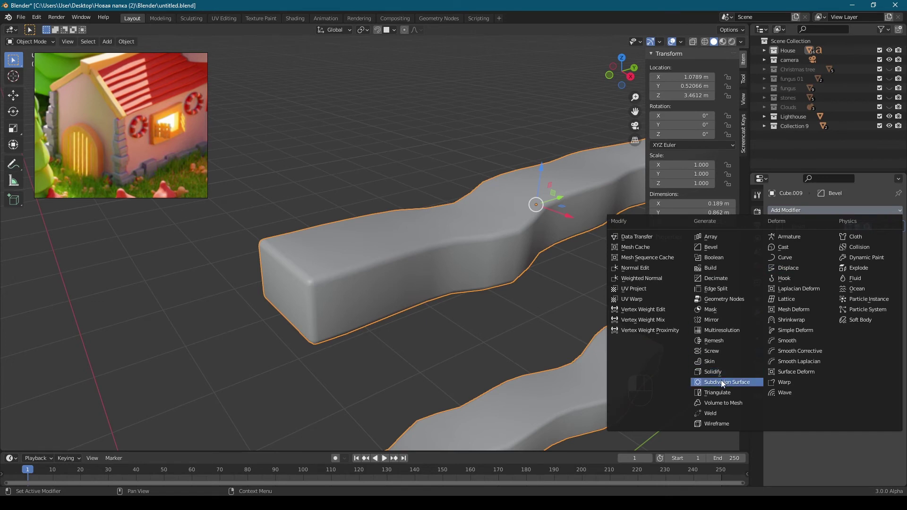
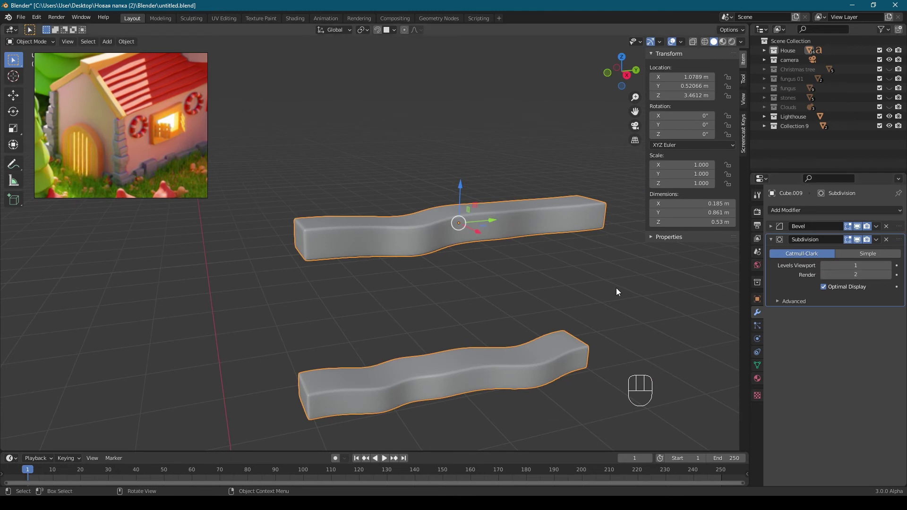
key("KP_Divide")
left_click(326, 277)
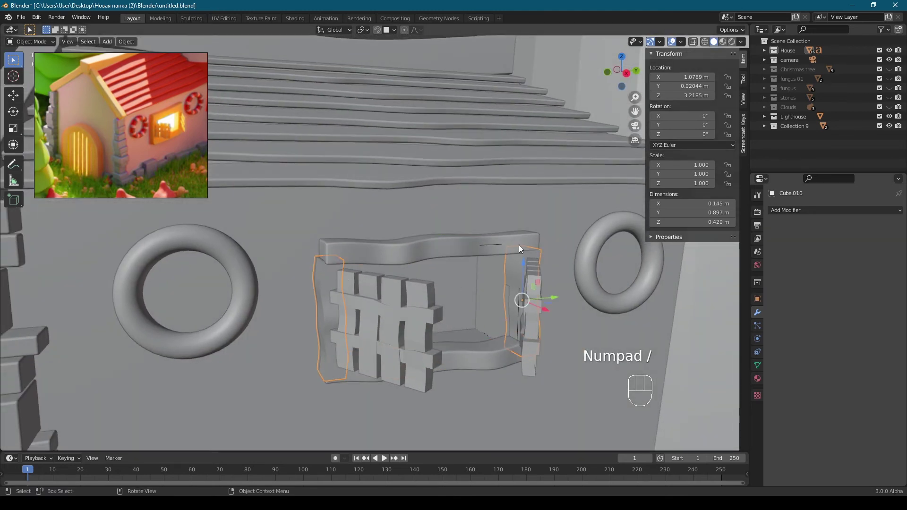
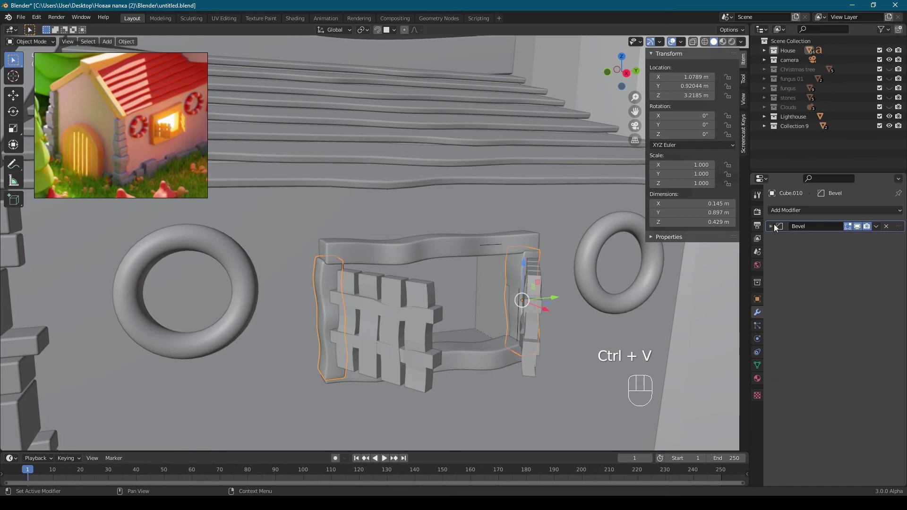
Save, apply the shutter's rotation and scale, and widen the bevel on its slats.
key("ctrl+s")
left_click_drag(404, 294, 517, 285)
key("ctrl+a")
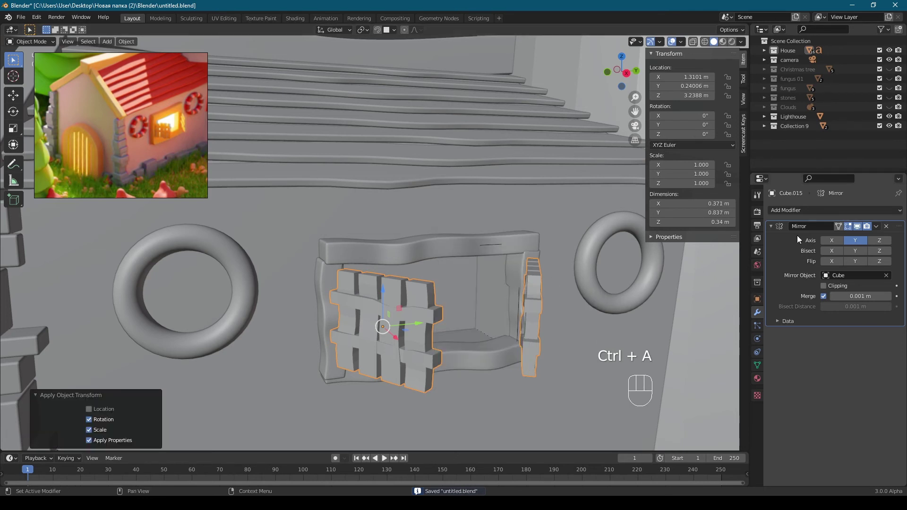
left_click_drag(412, 295, 386, 293)
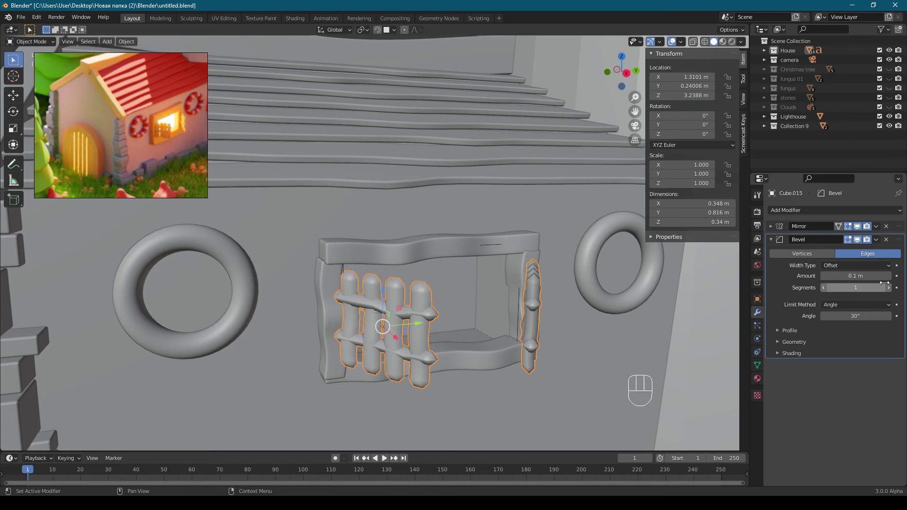
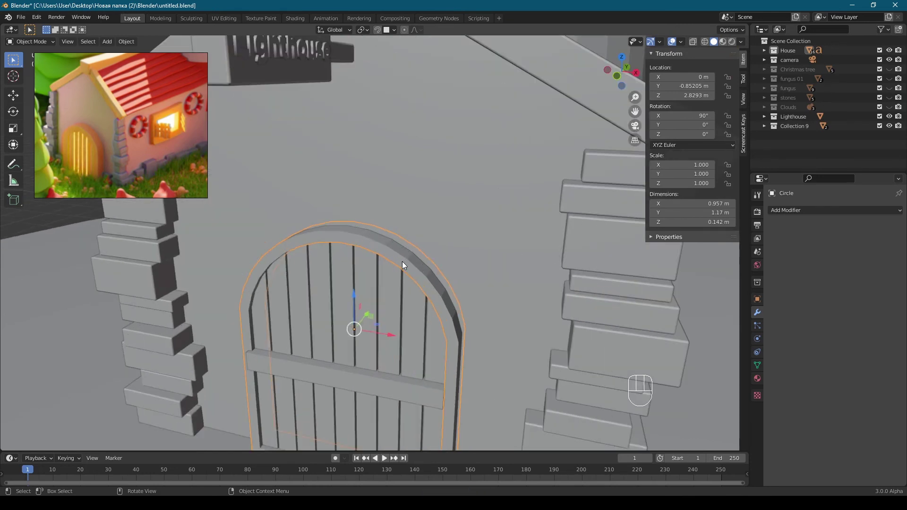
Give the arched door frame a 0.008 m, 3-segment Bevel with hardened normals.
left_click(408, 263)
key("ctrl+a")
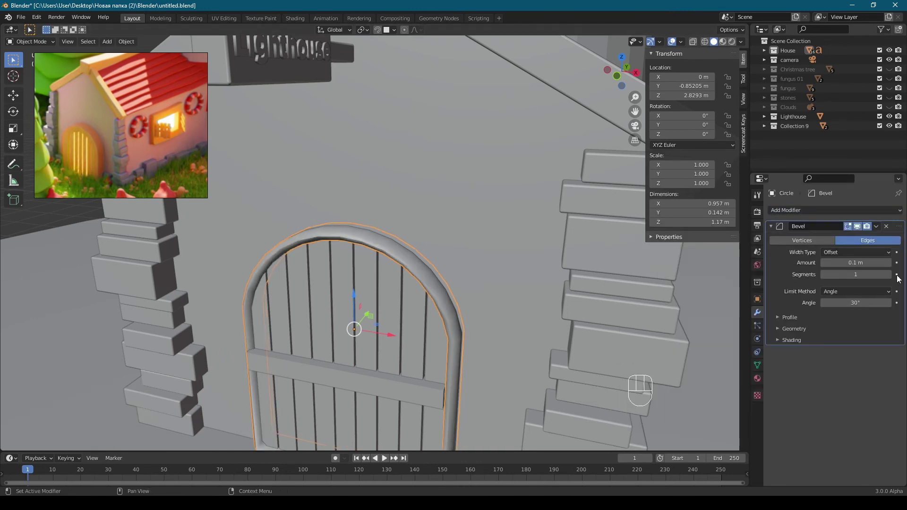
left_click(895, 277)
key("ctrl+v")
left_click(795, 344)
left_click(828, 357)
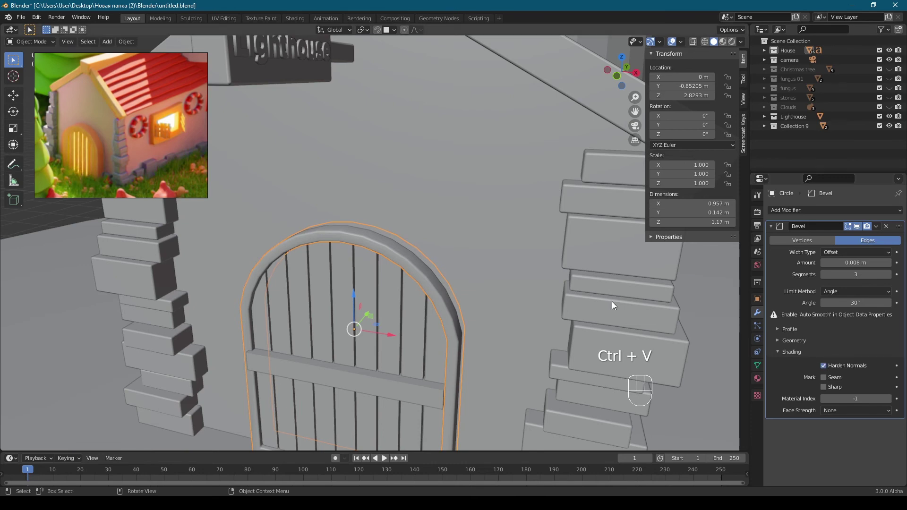
left_click_drag(546, 275, 591, 221)
left_click_drag(583, 221, 570, 223)
Apply the door crossbar's transforms and enable Auto Smooth in its normals settings.
middle_click(571, 229)
left_click(319, 337)
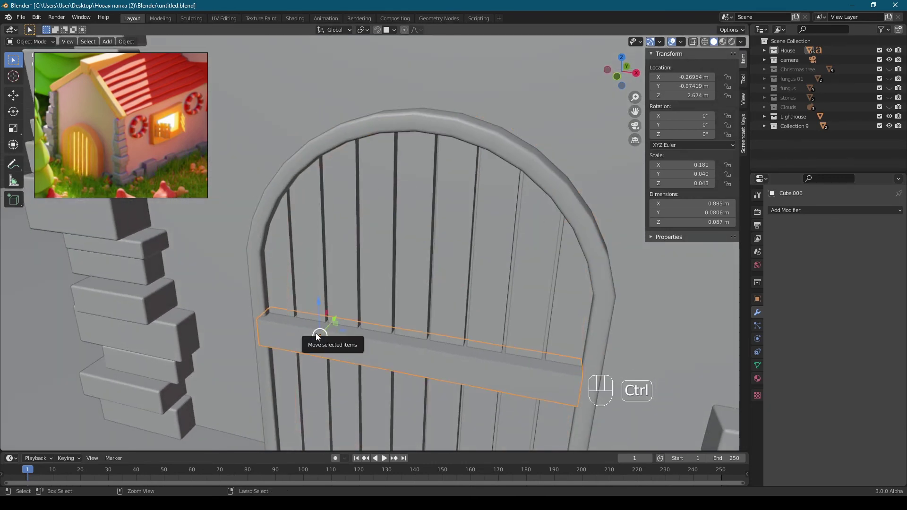
key("ctrl+a")
left_click(308, 325)
left_click(759, 364)
left_click(826, 404)
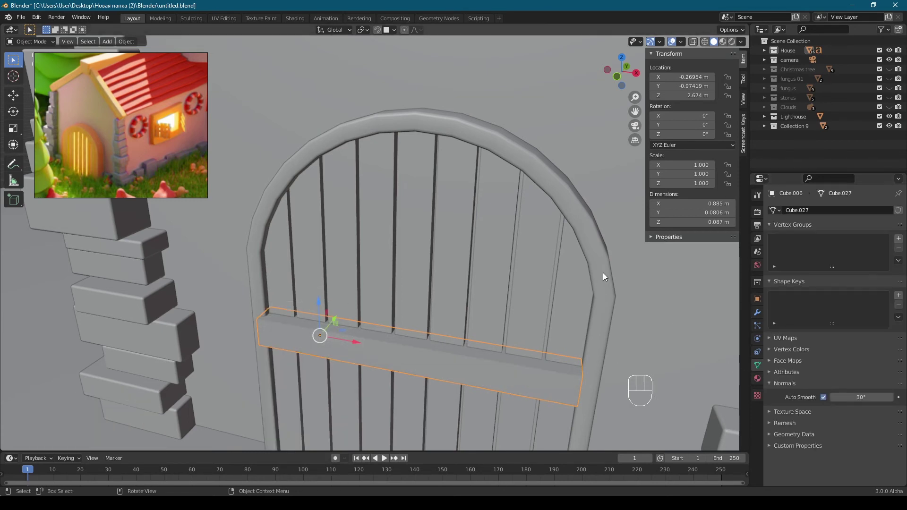
Enable Auto Smooth on the arched door frame and reselect the crossbar.
left_click(606, 275)
left_click(829, 400)
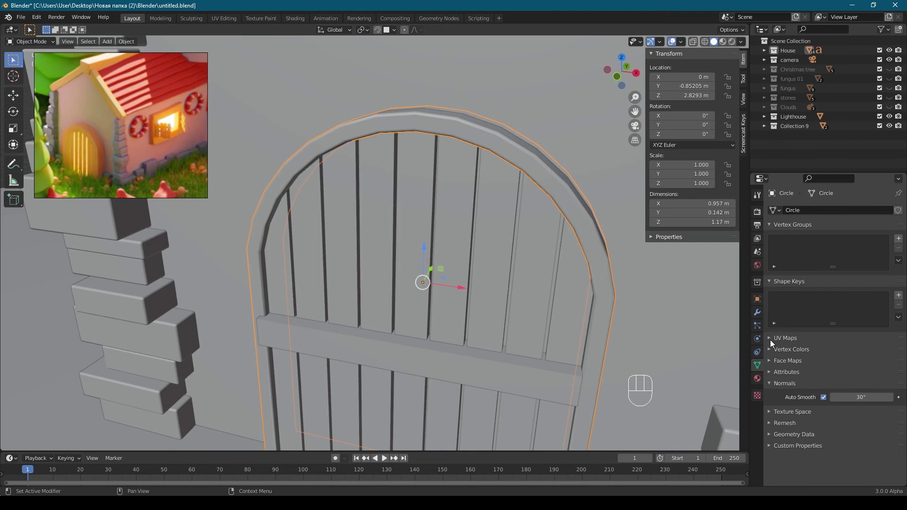
left_click(762, 316)
left_click(548, 387)
left_click(491, 250)
left_click_drag(530, 172, 534, 178)
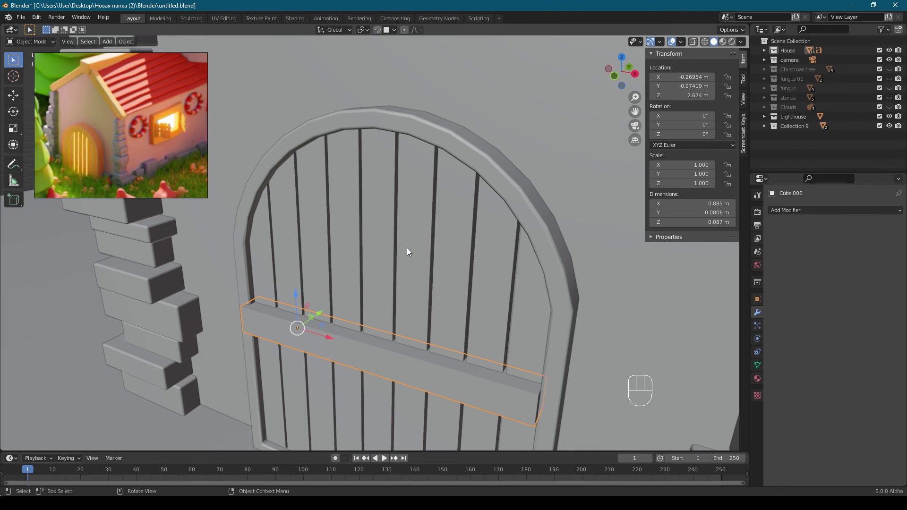
Enable 30° Auto Smooth on the door planks, then select the door pieces with the frame active and bring up Link/Transfer Data.
left_click(447, 169)
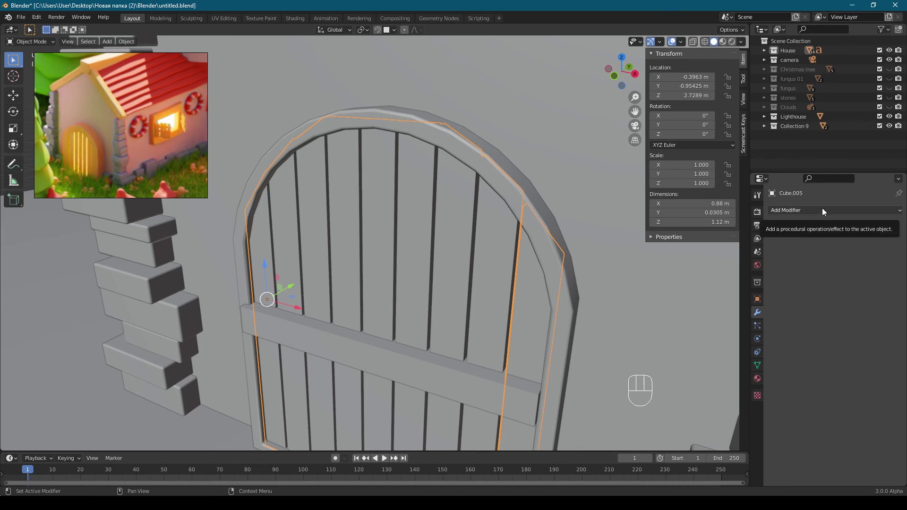
left_click(518, 191)
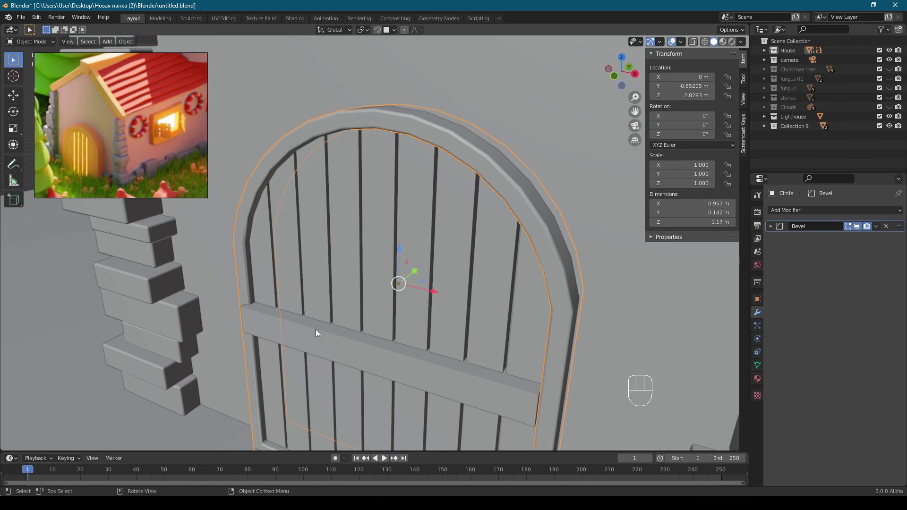
left_click_drag(314, 334, 306, 324)
right_click(306, 323)
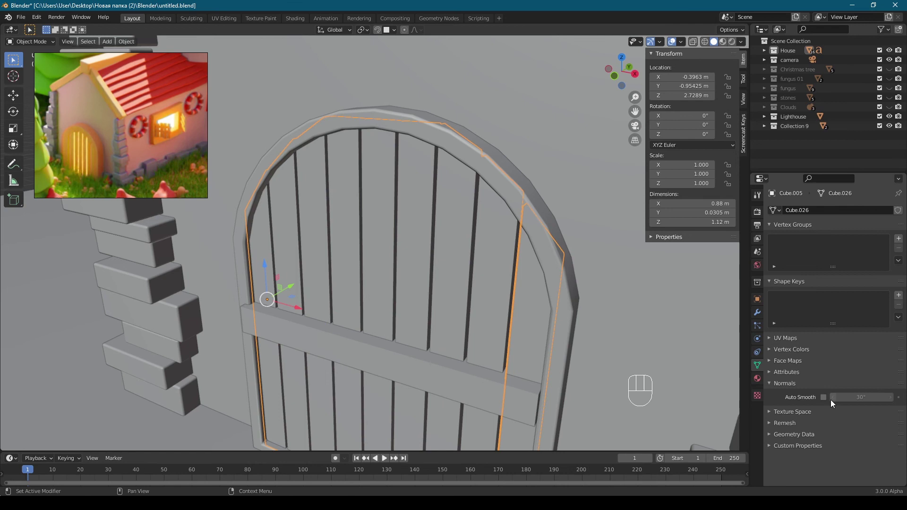
left_click(829, 401)
left_click_drag(441, 269, 444, 270)
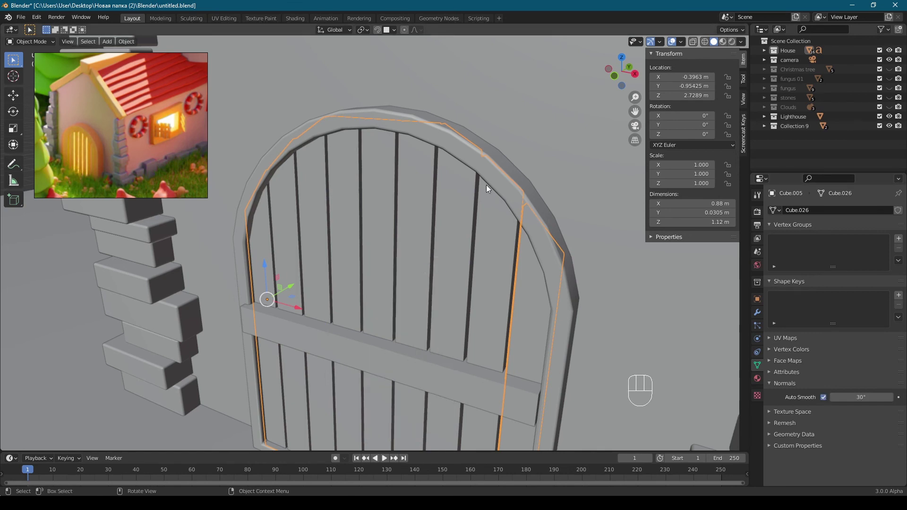
left_click(325, 343)
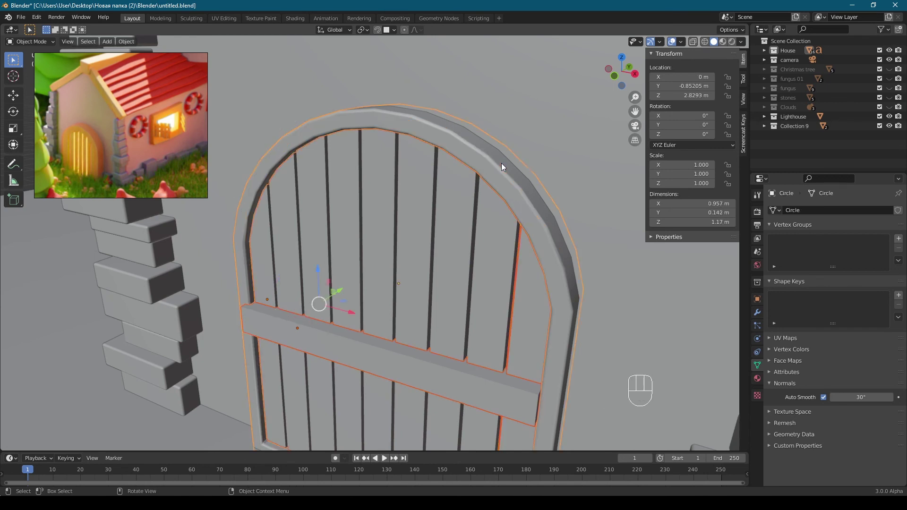
key("ctrl+l")
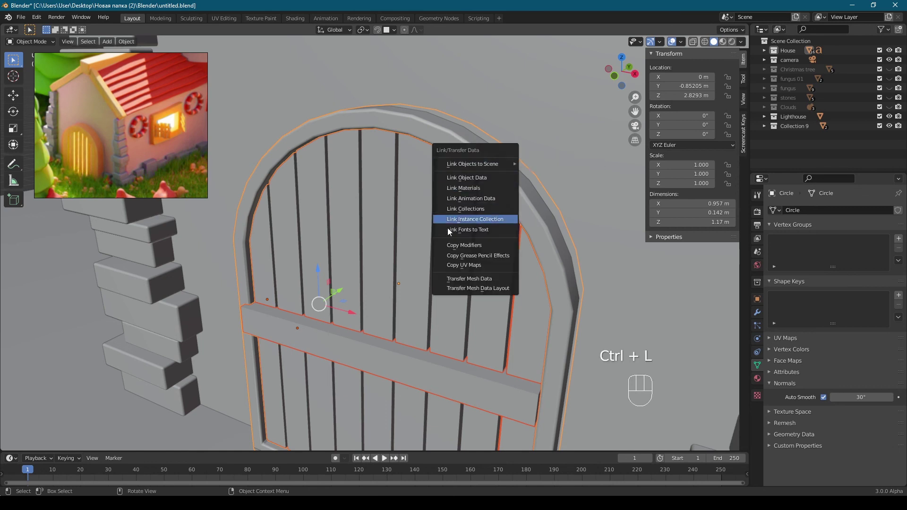
Copy the frame's modifiers to the door pieces, narrow the planks' bevel to 0.003 m and frame the whole house.
left_click(763, 318)
left_click(769, 232)
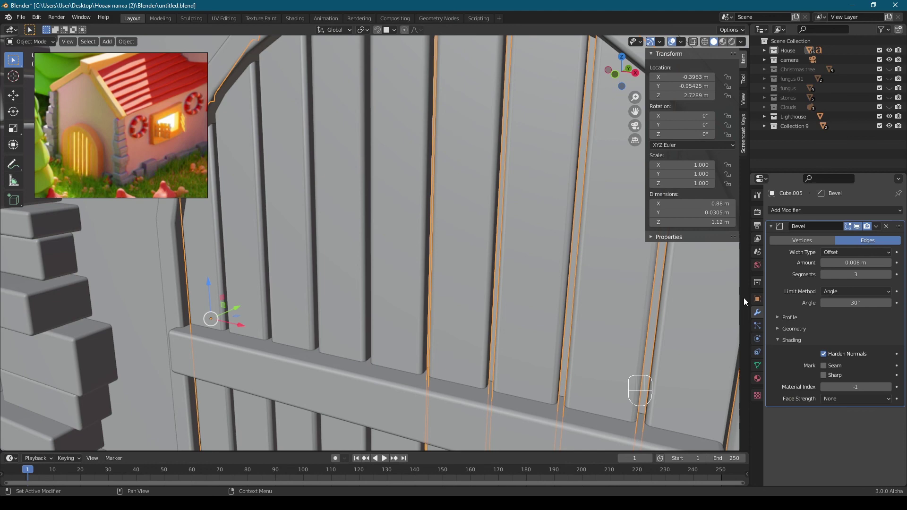
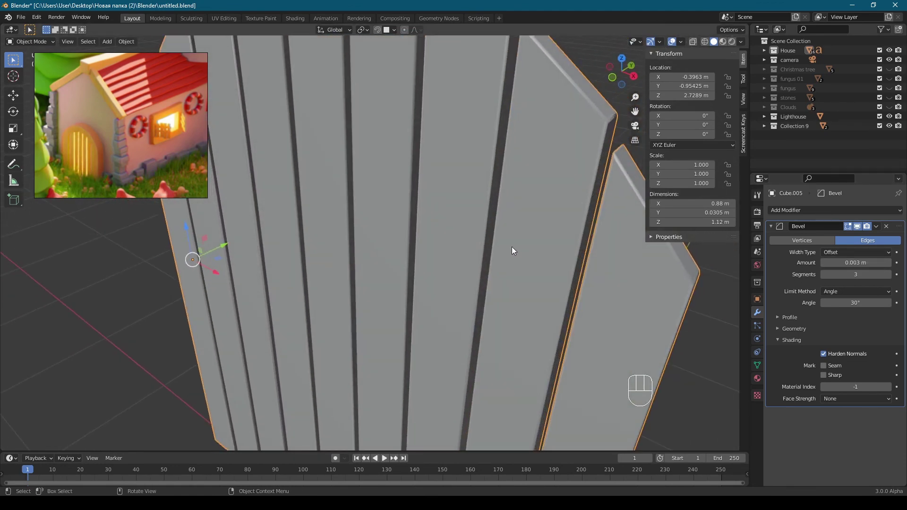
key("KP_Divide")
middle_click(457, 300)
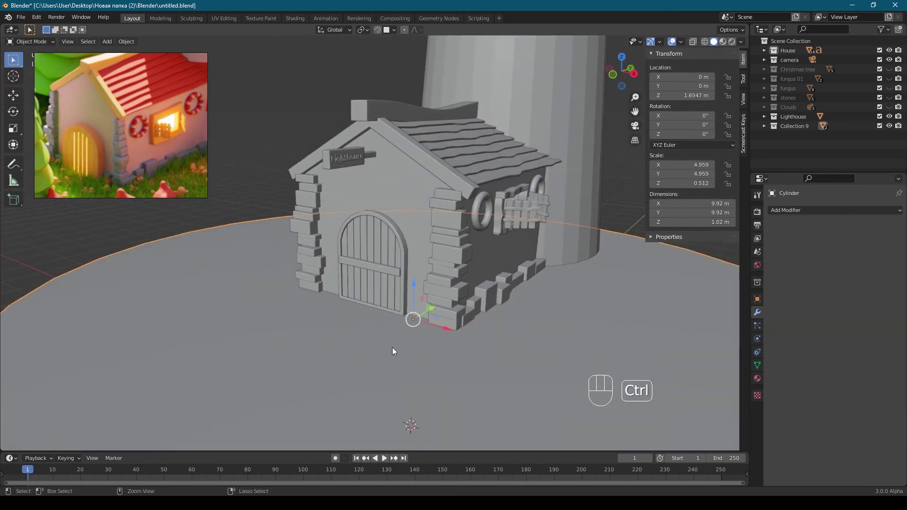